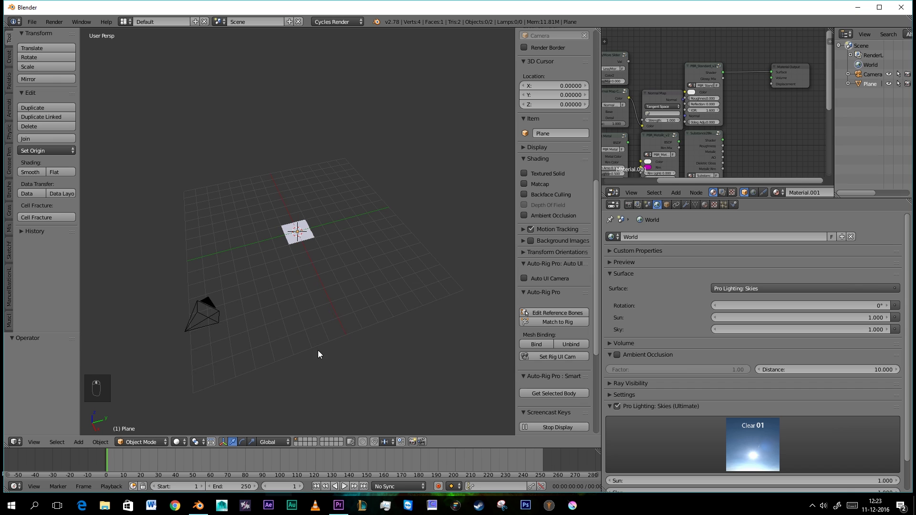
Delete the plane and camera, then add a UV sphere at the scene centre.
click(304, 240)
key(x)
key(x)
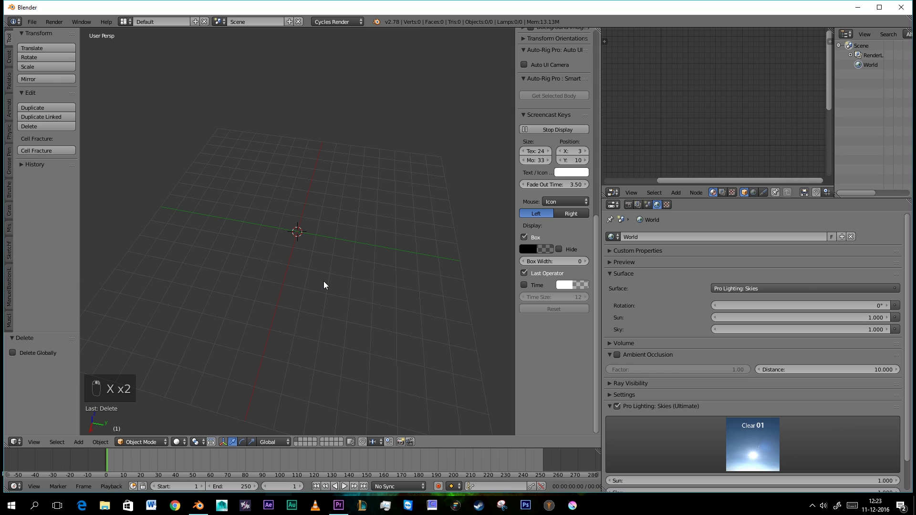
key(shift+a)
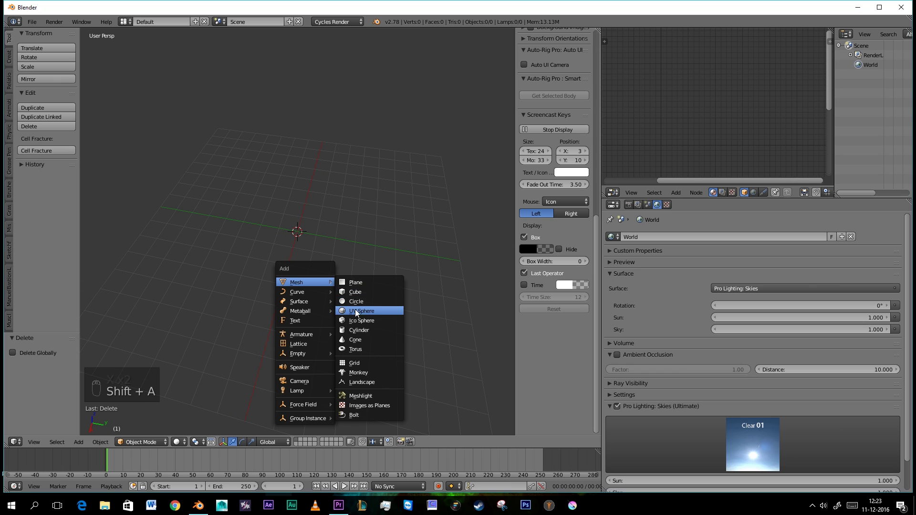
drag(311, 274, 301, 201)
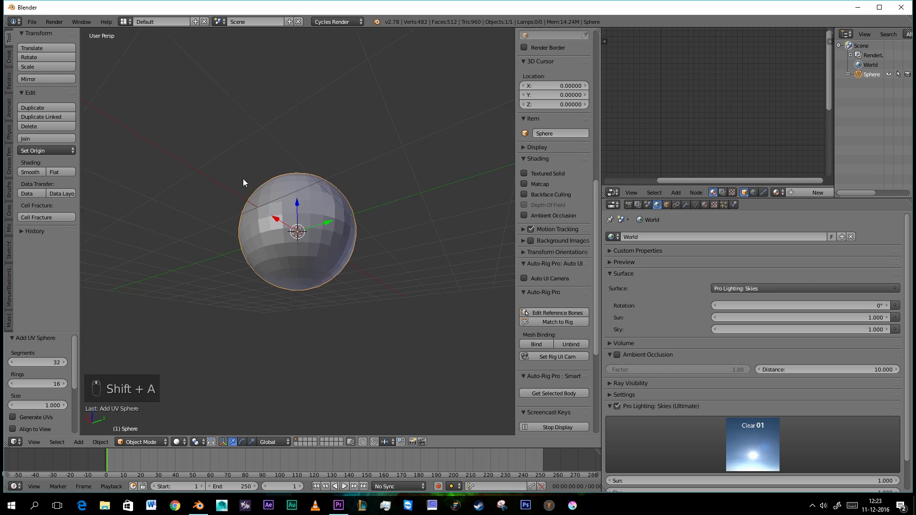
Add a Displace modifier with a new Clouds texture and strength 0.300 to the sphere.
drag(311, 268, 353, 234)
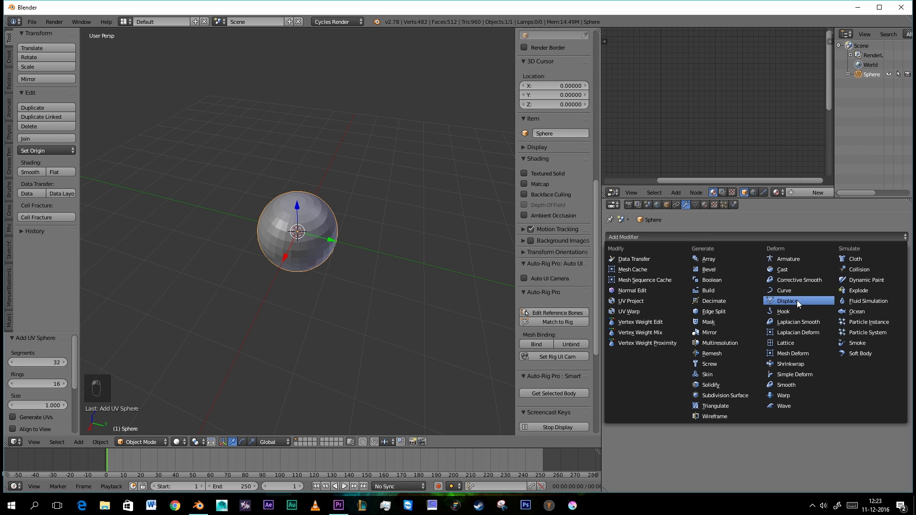
drag(801, 303, 756, 292)
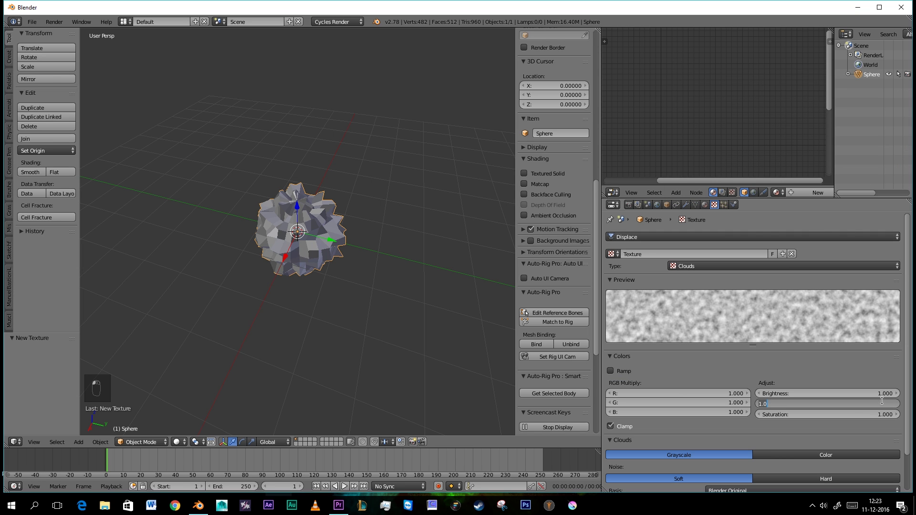
middle_click(396, 246)
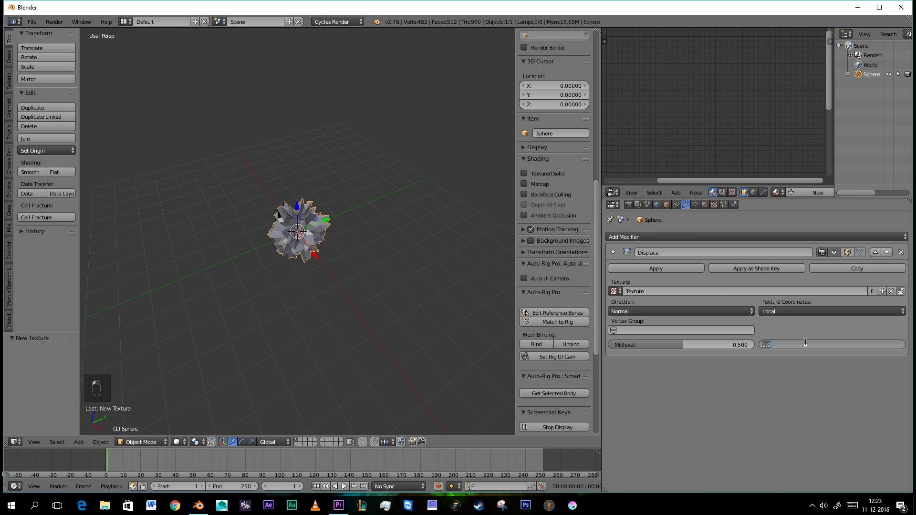
Add a Plain Axes empty and move it away from the sphere along the Y axis.
middle_click(296, 321)
key(shift+a)
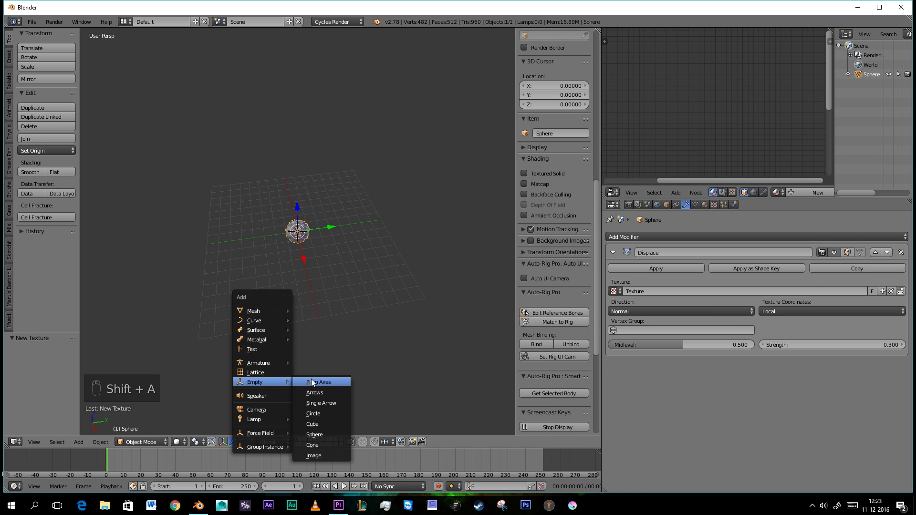
click(325, 230)
drag(303, 239, 666, 281)
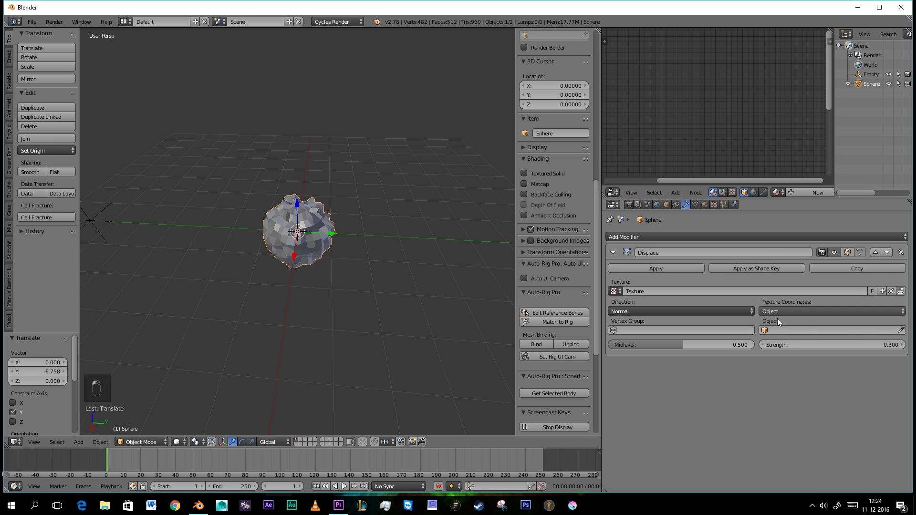
Set the Displace texture coordinates to Object using the Empty and move it to reshape the lumps.
middle_click(263, 290)
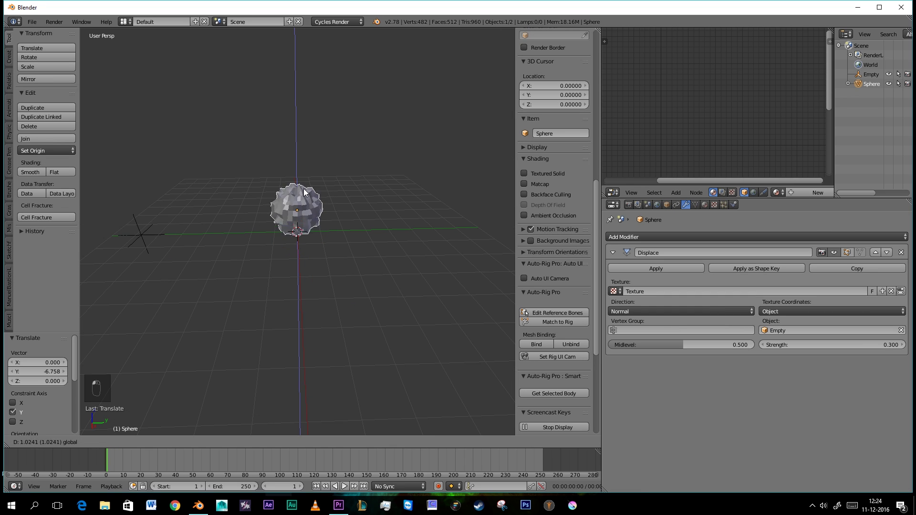
middle_click(262, 217)
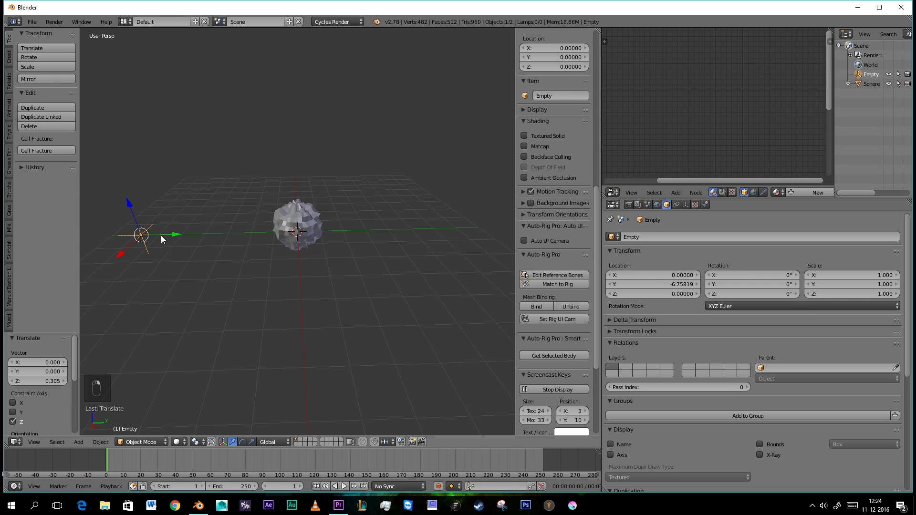
drag(177, 237, 173, 237)
drag(194, 244, 309, 235)
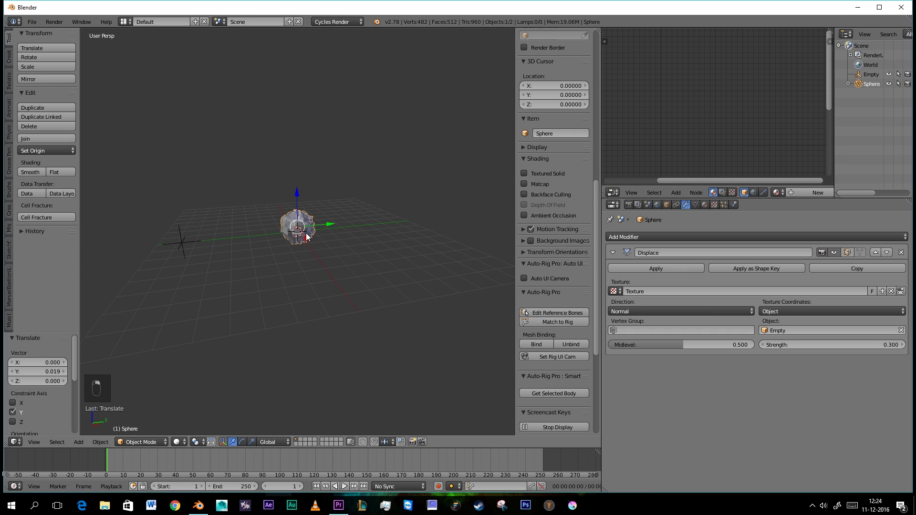
Subdivide the sphere mesh in Edit Mode for finer displacement detail.
key(Tab)
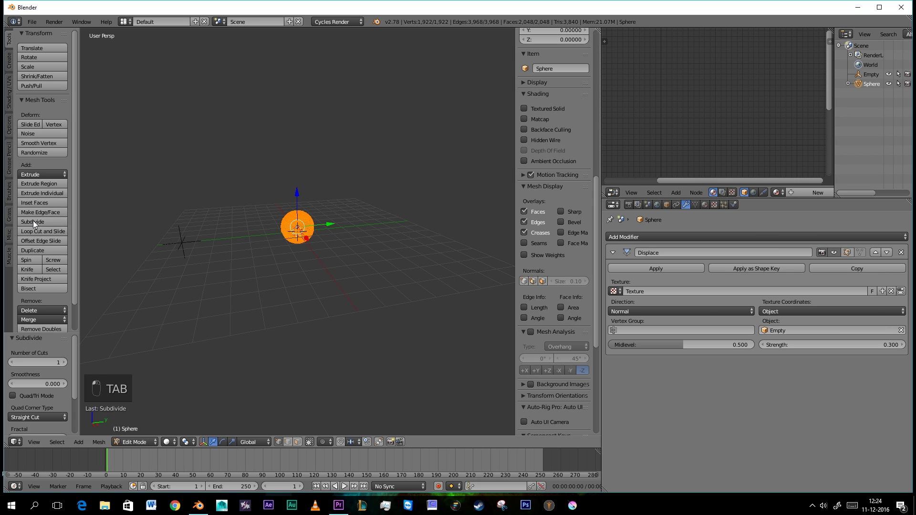
middle_click(605, 486)
key(Tab)
middle_click(304, 242)
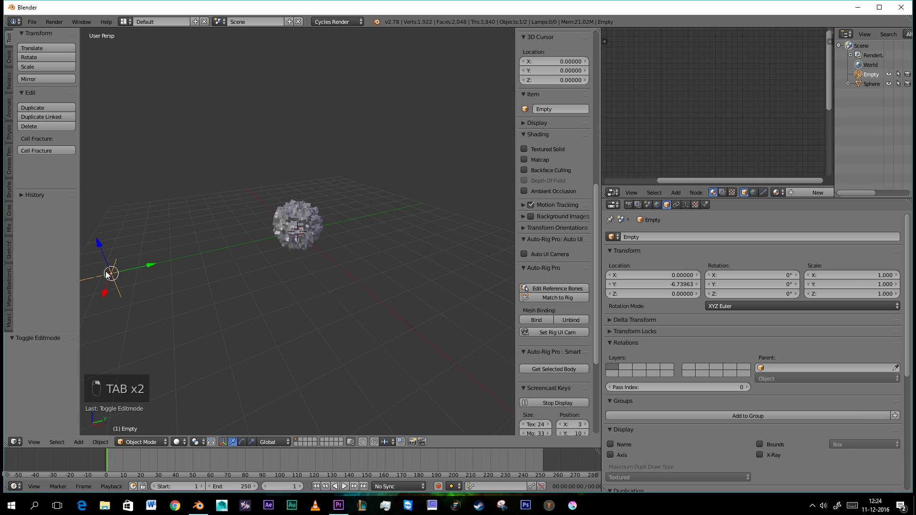
Scale up the Empty, then enlarge the sphere to about 2.8 times its size.
key(s)
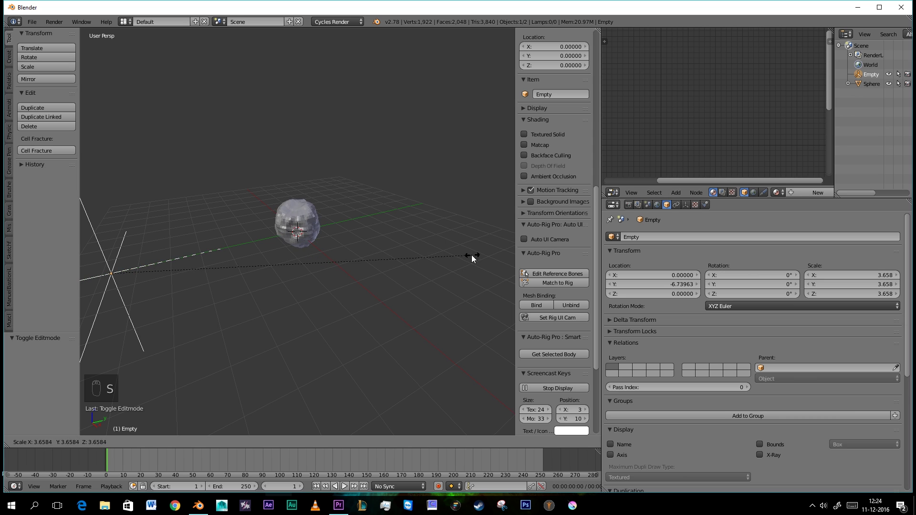
right_click(319, 226)
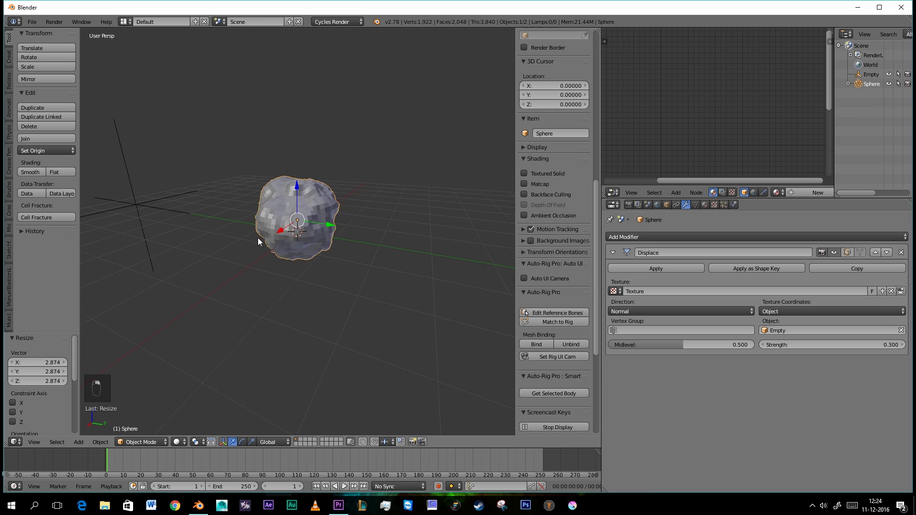
drag(299, 200, 336, 198)
key(Tab)
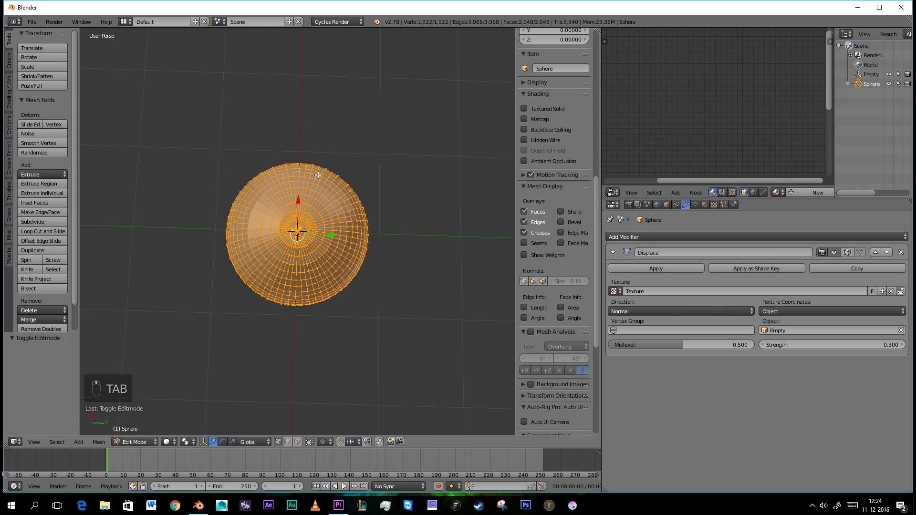
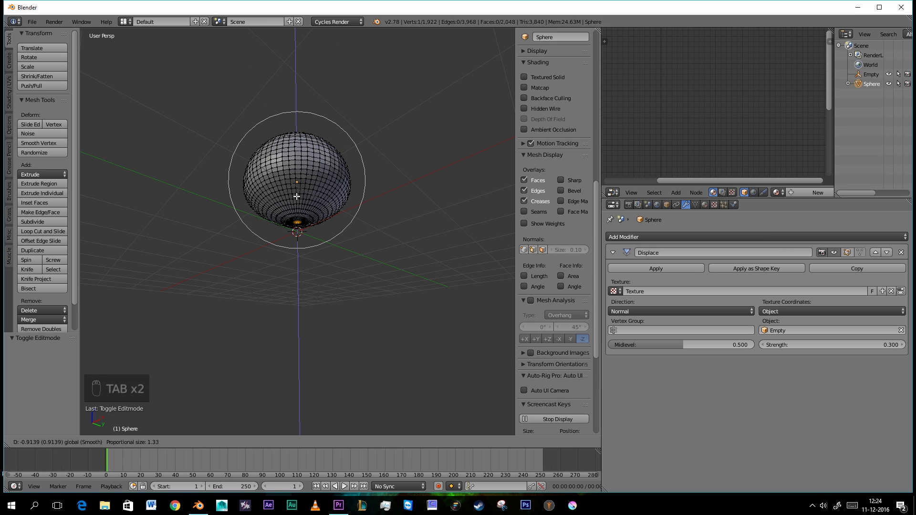
Finish reshaping the vertices and return the lumpy sphere to Object Mode.
key(Tab)
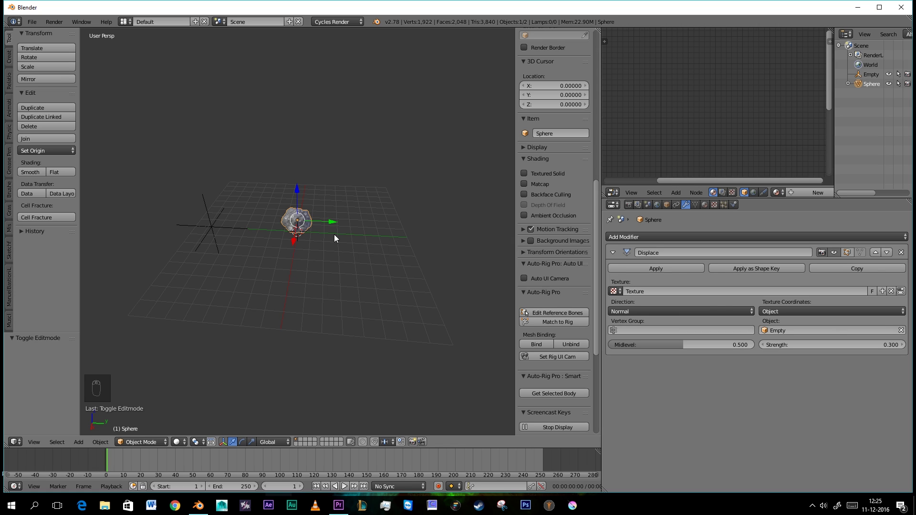
Run Quick Smoke on the sphere to enclose it in a new smoke domain.
key(space)
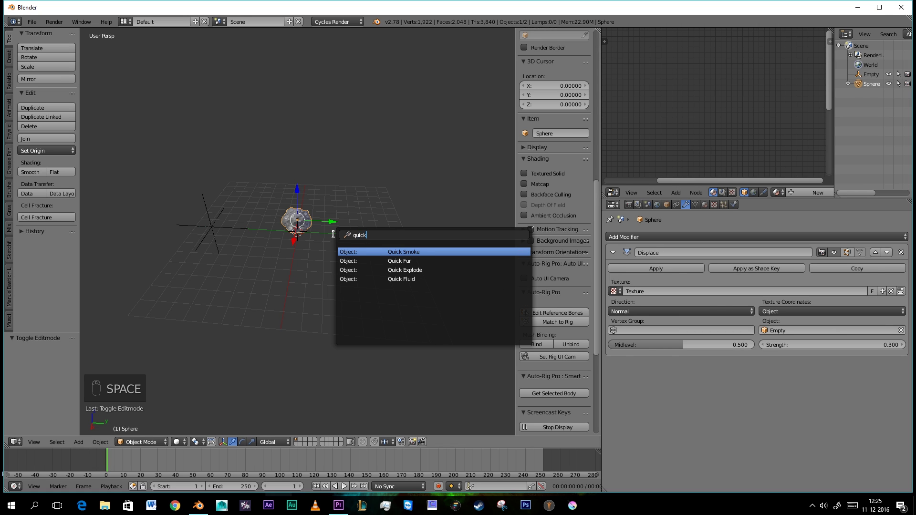
middle_click(300, 177)
Set the keying set to LocRotScale and keyframe a shrunken sphere on an early frame.
drag(317, 180, 350, 488)
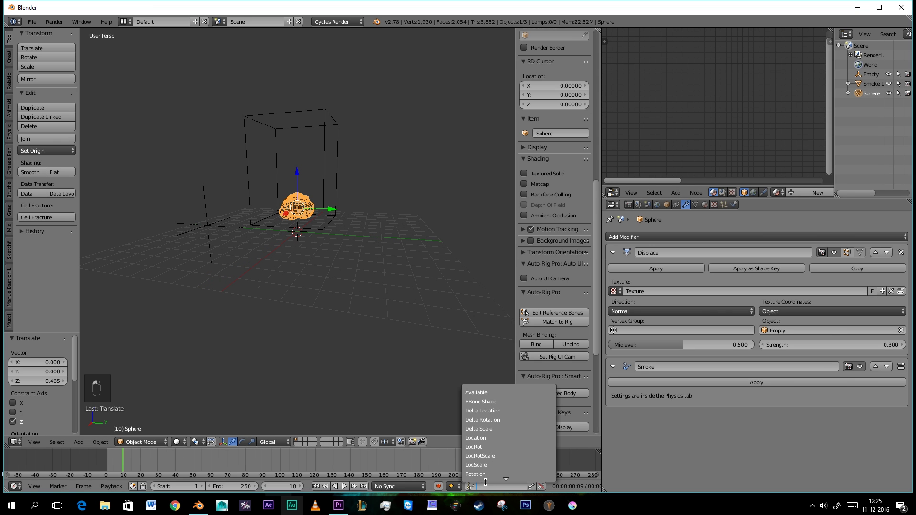
middle_click(423, 343)
key(s)
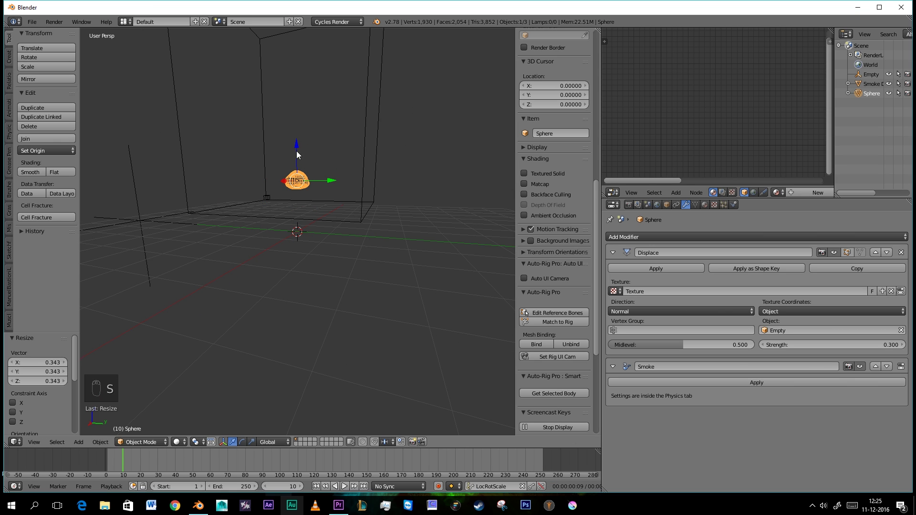
key(i)
Keyframe the resized sphere on later frames of the animation.
drag(304, 488, 297, 124)
key(s)
key(s)
key(i)
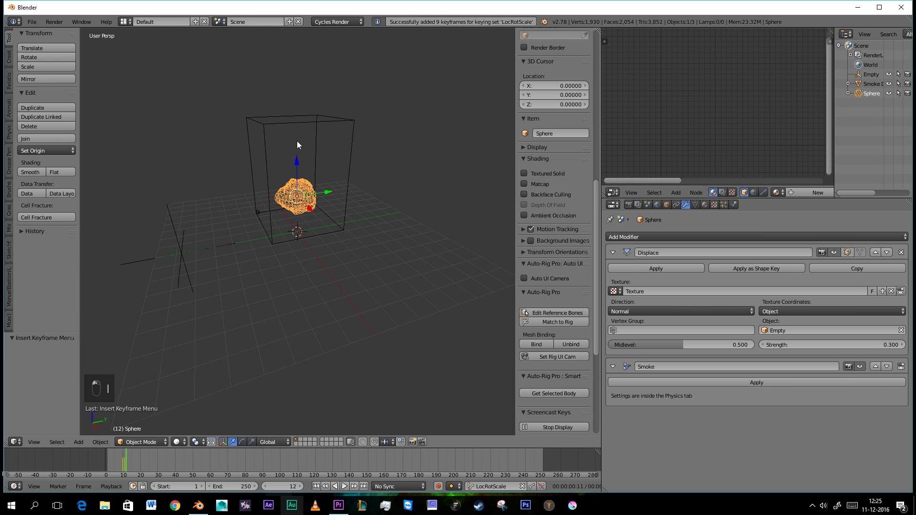
drag(291, 319, 202, 19)
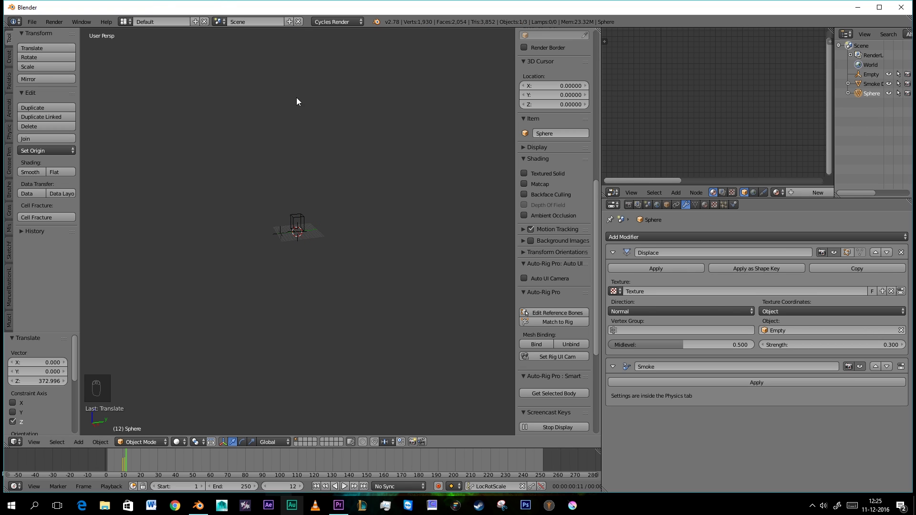
key(i)
Play back the smoke simulation to see the dark smoke billow.
middle_click(214, 358)
drag(127, 465, 308, 462)
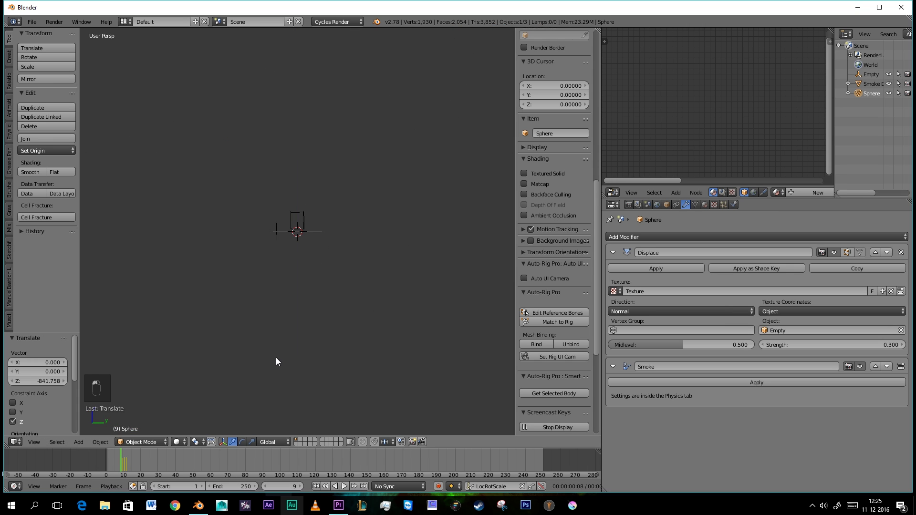
key(i)
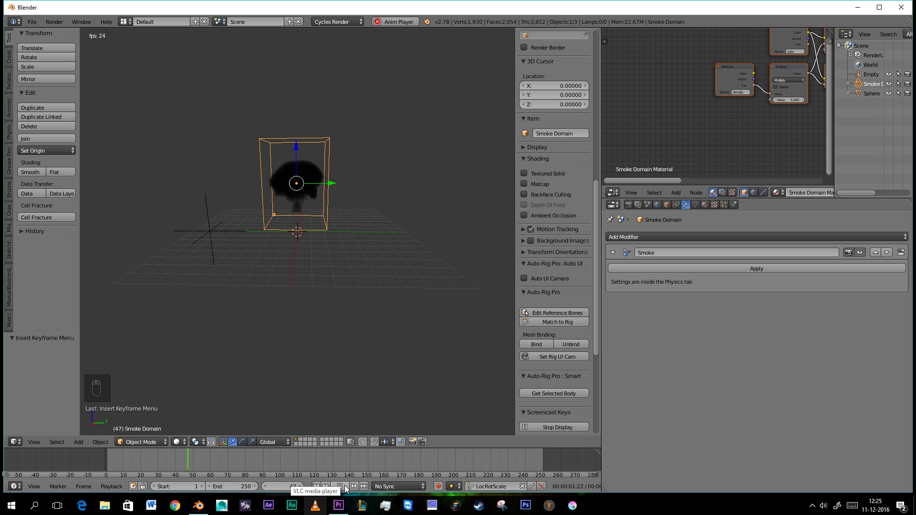
Enable Dissolve with Time 100 on the domain and replay the simulation from the start.
drag(432, 224, 360, 206)
drag(317, 182, 506, 357)
drag(505, 357, 361, 275)
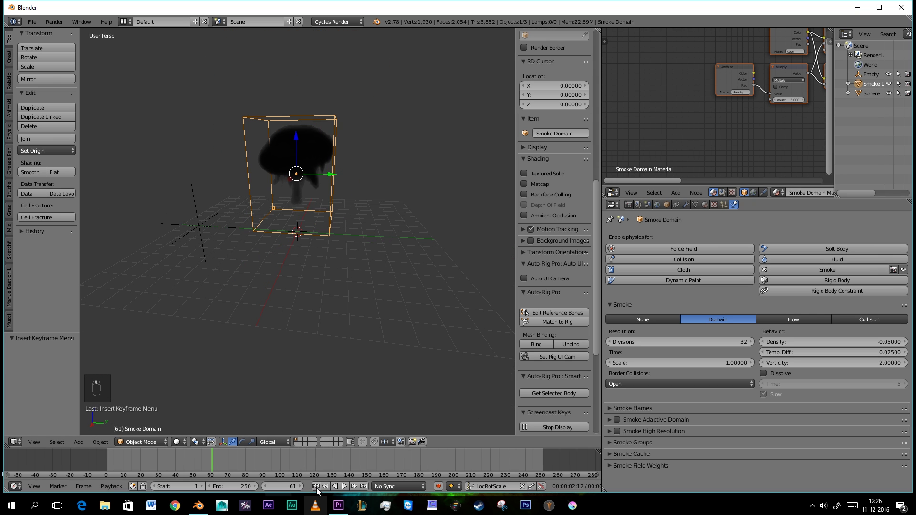
drag(320, 491, 349, 487)
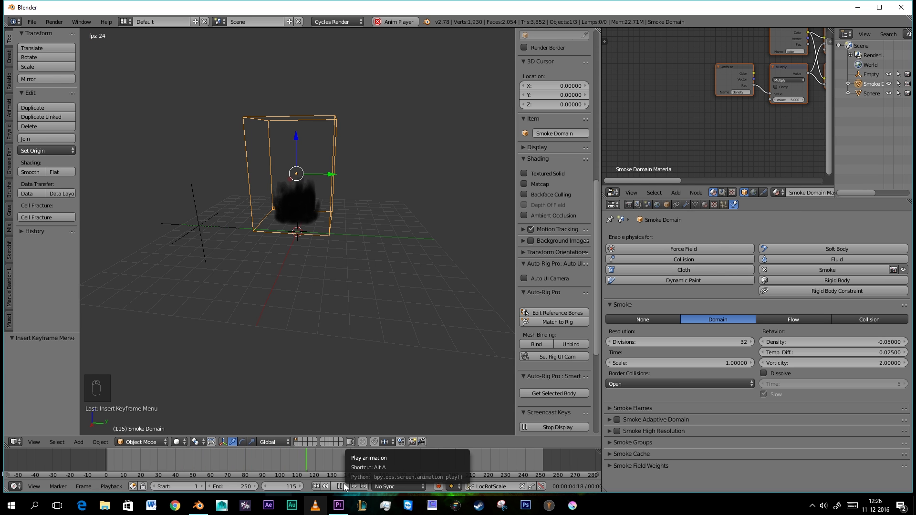
drag(324, 280, 336, 201)
Scale down the domain's geometry in Edit Mode and replay the thinning smoke.
key(Tab)
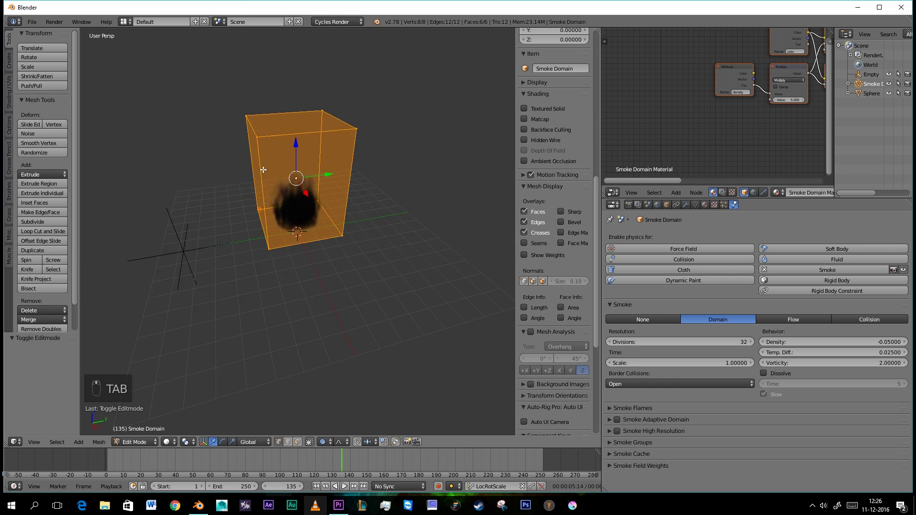
key(s)
key(s)
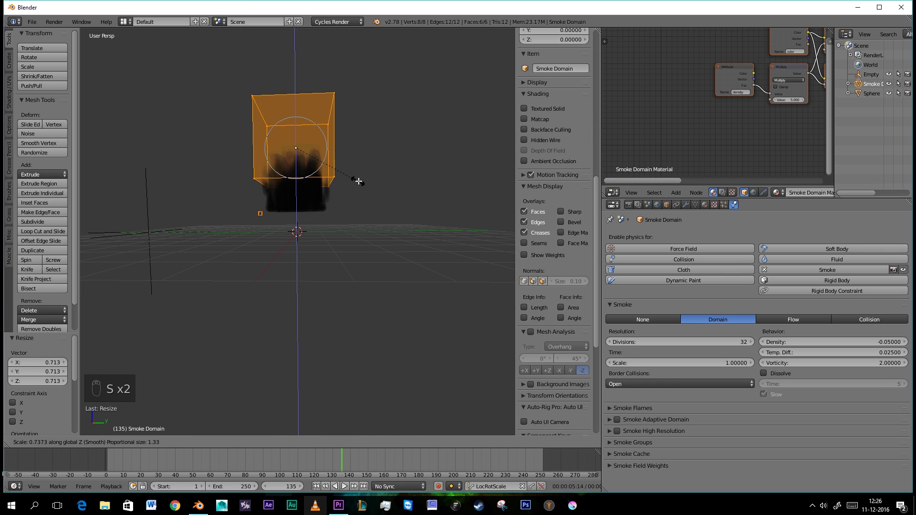
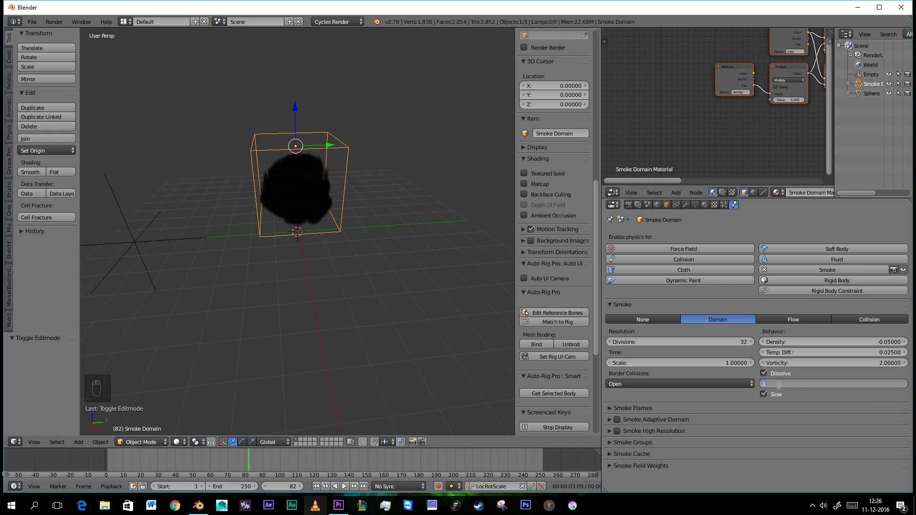
key(KP_0)
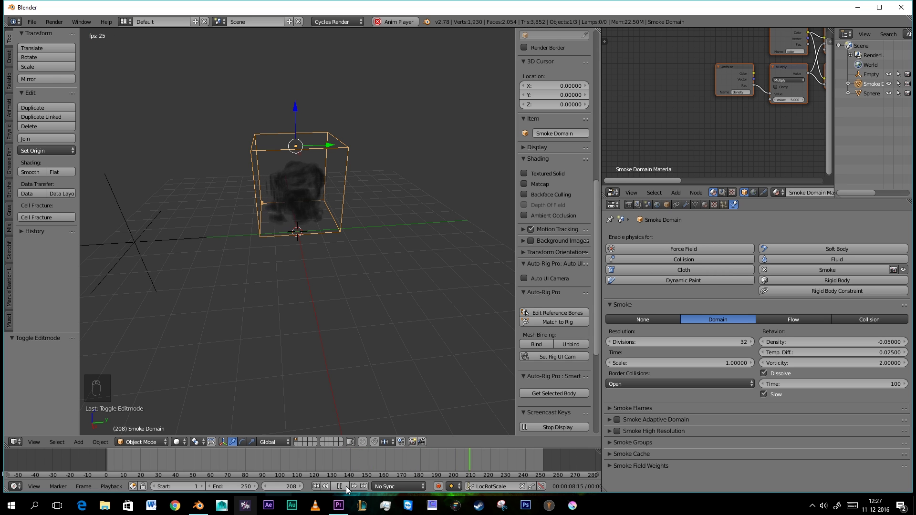
click(351, 490)
middle_click(324, 156)
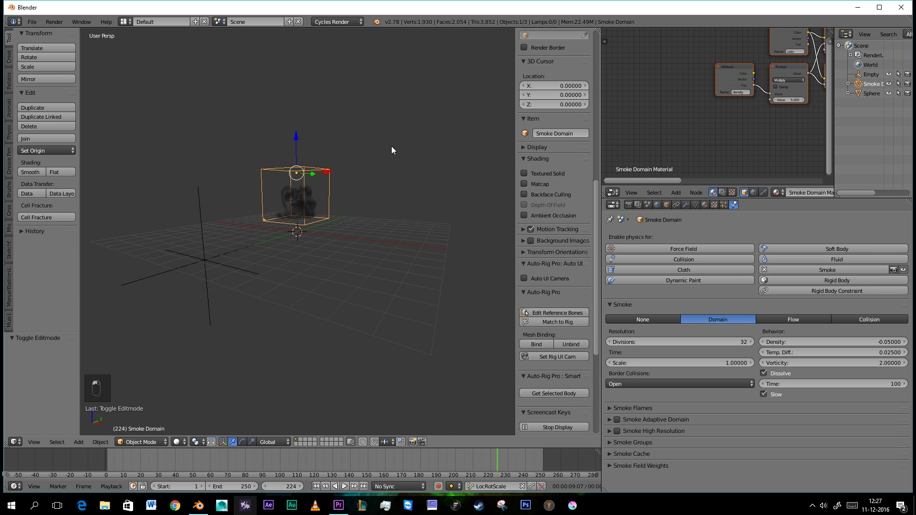
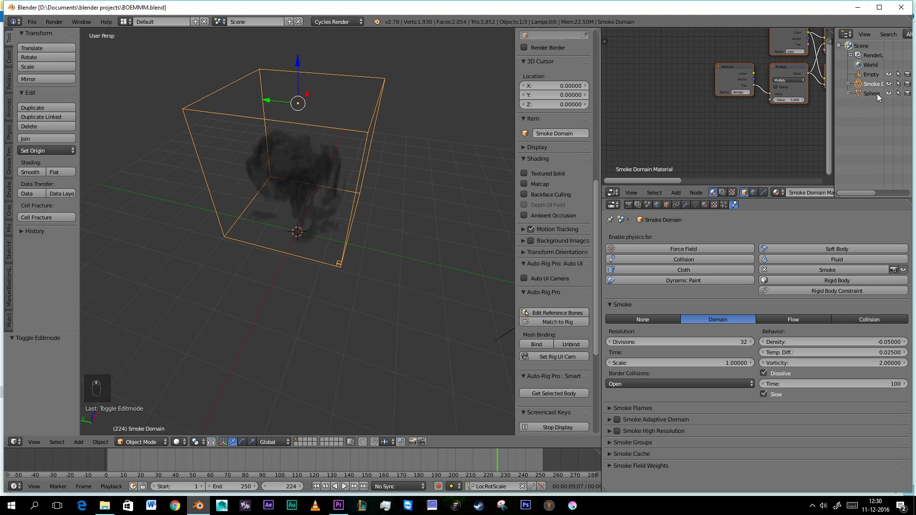
Rename the emitter SMOKE in the Outliner, duplicate it and name the copy fIRE.
drag(877, 95, 860, 154)
drag(877, 80, 333, 298)
key(shift+d)
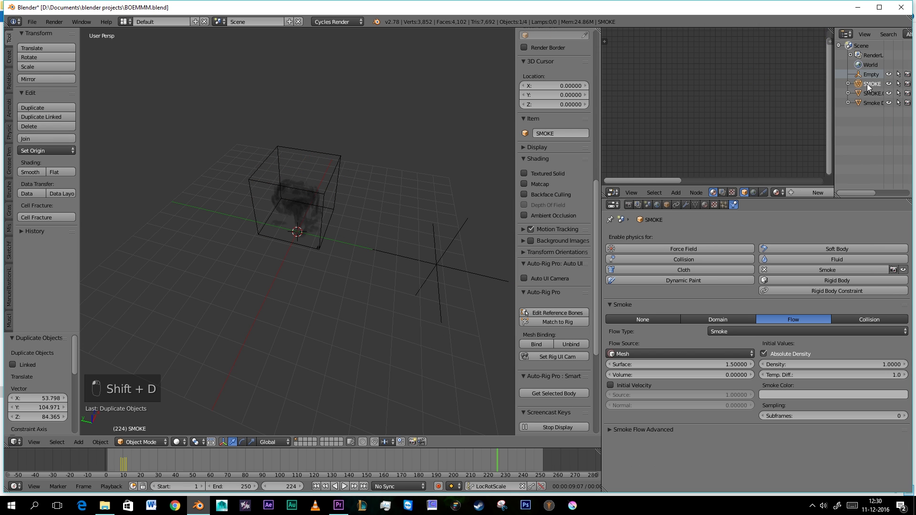
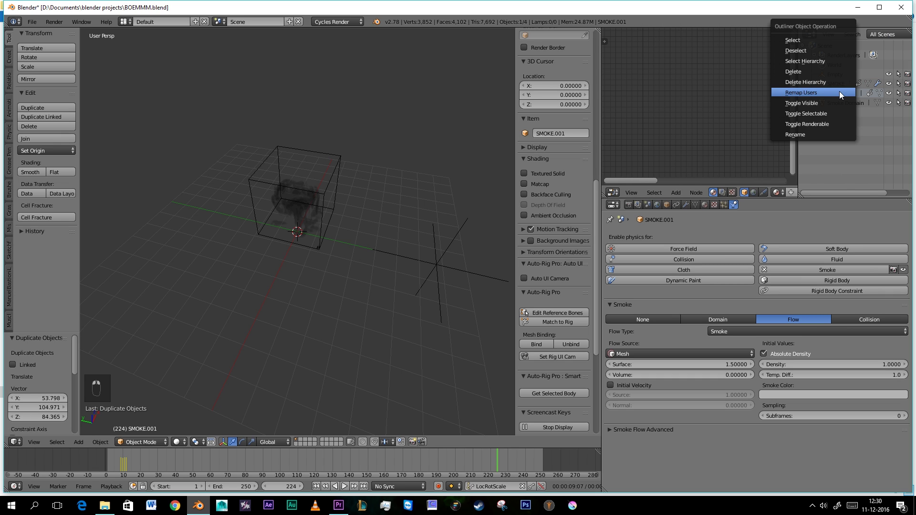
drag(826, 140, 829, 137)
middle_click(468, 170)
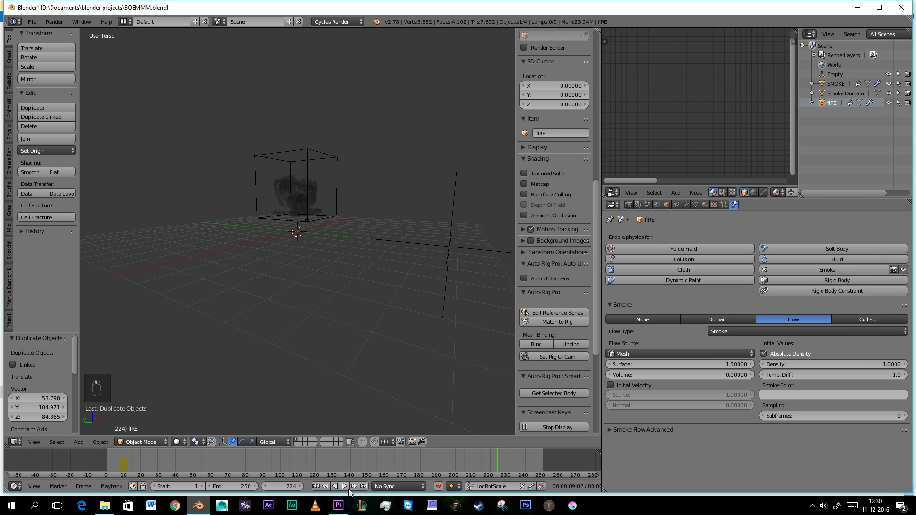
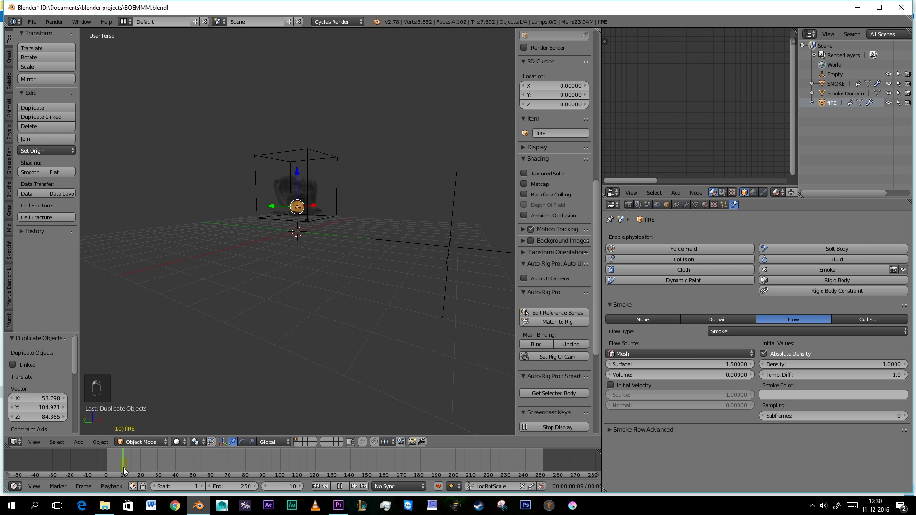
Snap the 3D cursor to the fIRE emitter ready for the force field.
middle_click(294, 241)
scroll(up, 3)
middle_click(601, 478)
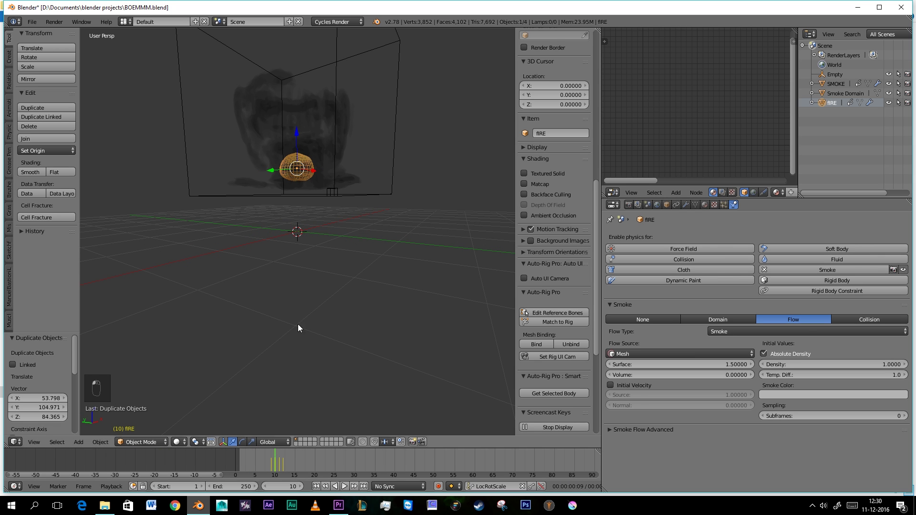
middle_click(279, 193)
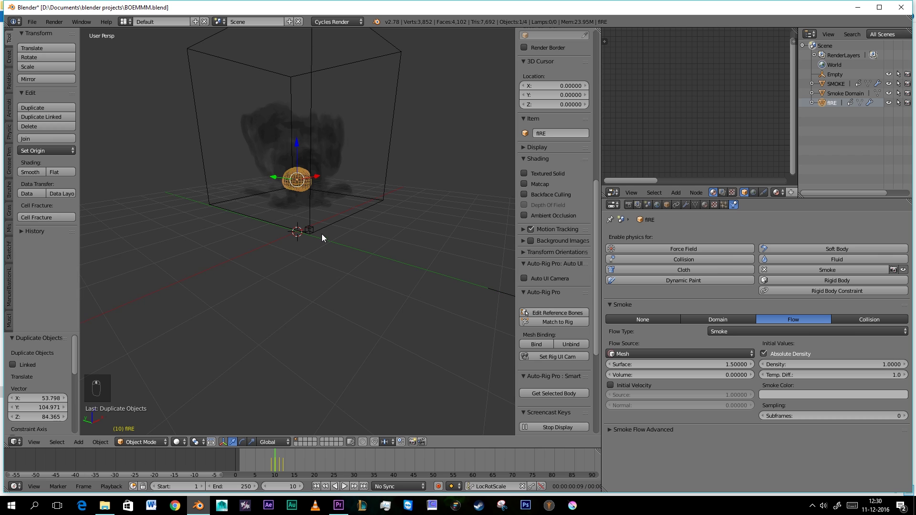
key(shift+s)
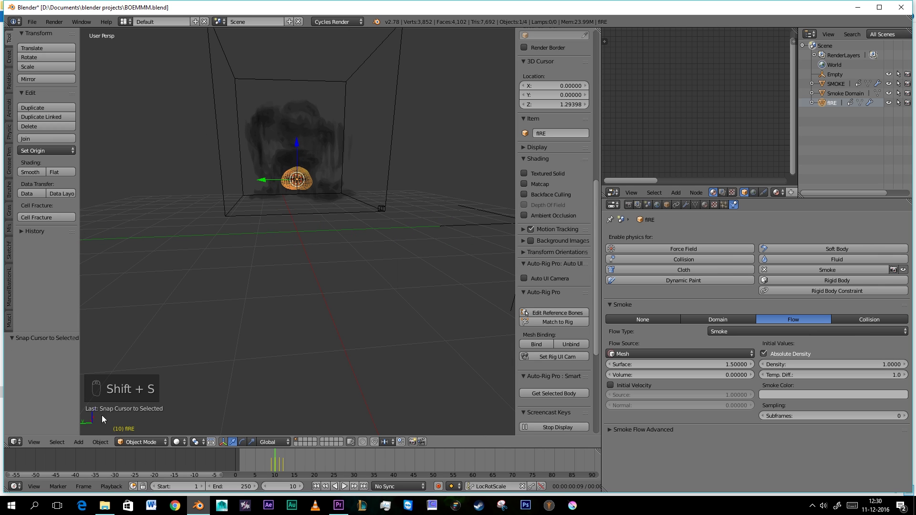
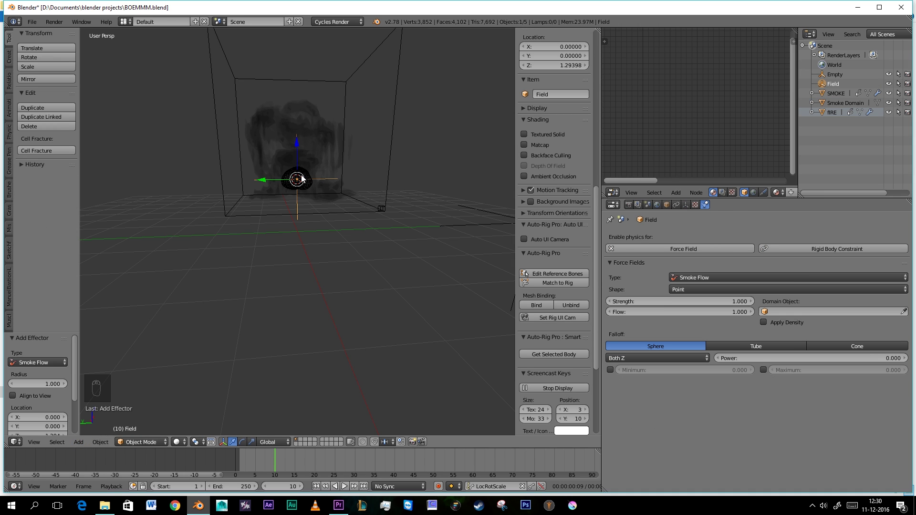
Add a plane-shaped Smoke Flow force field linked to Smoke Domain with strength 1.5.
click(301, 161)
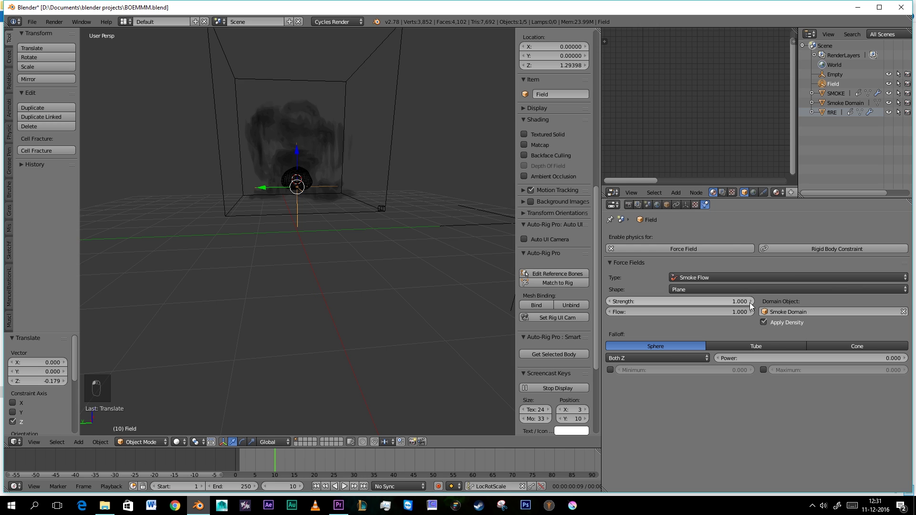
drag(746, 306, 755, 302)
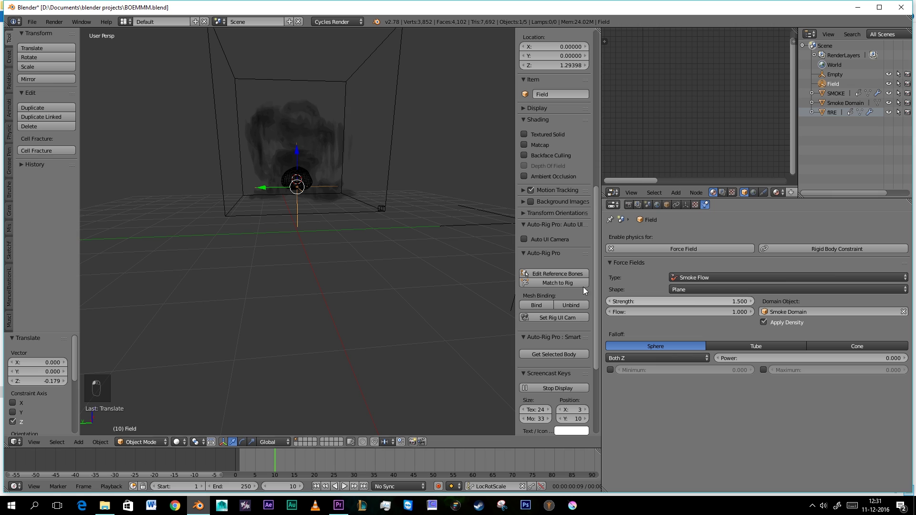
drag(297, 175, 648, 284)
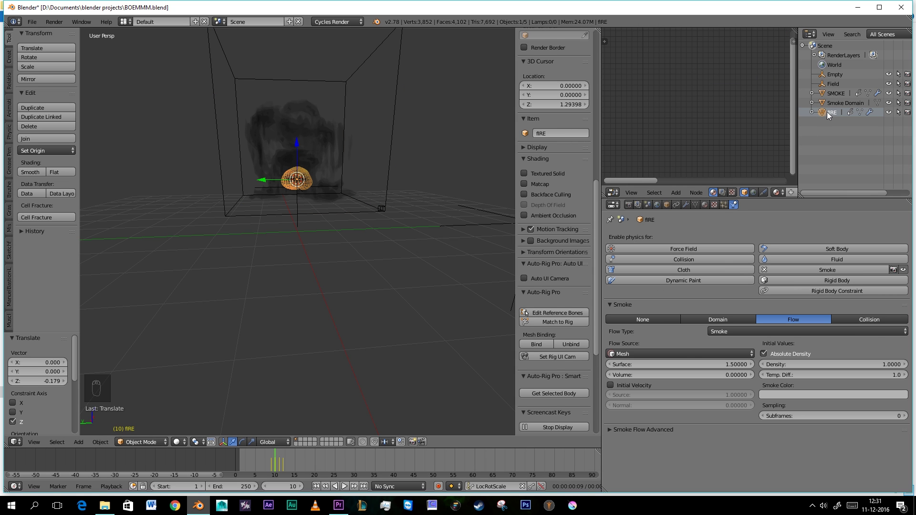
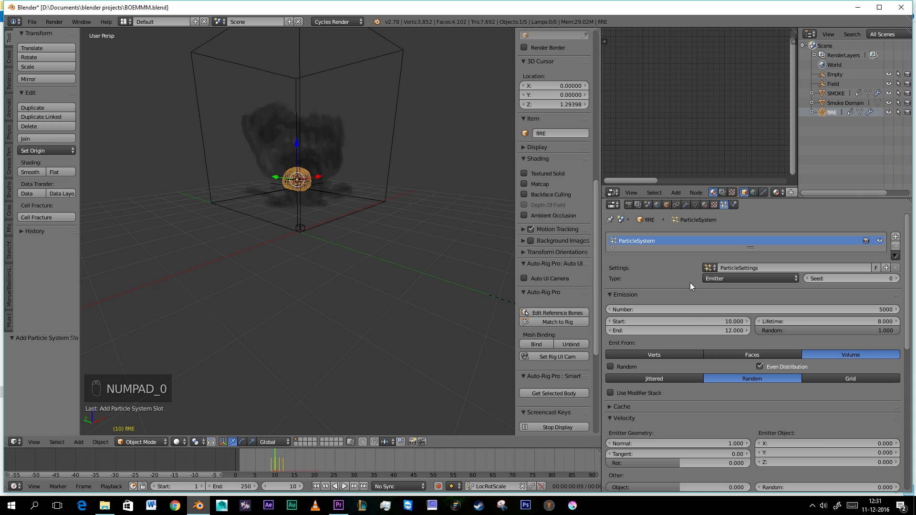
Lower the particle system's Gravity field weight to 0.024.
drag(672, 300, 812, 333)
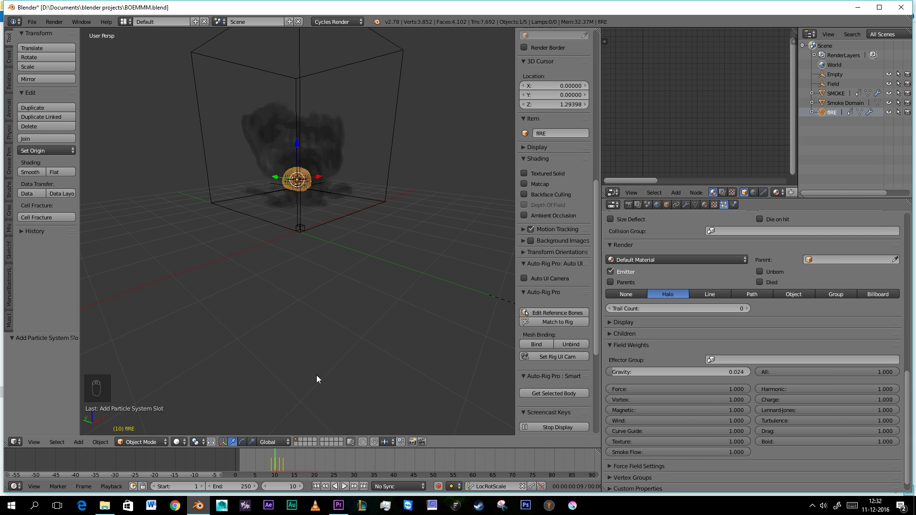
Hide every object except the fIRE emitter (Shift+H).
middle_click(319, 290)
drag(361, 177, 361, 178)
key(h)
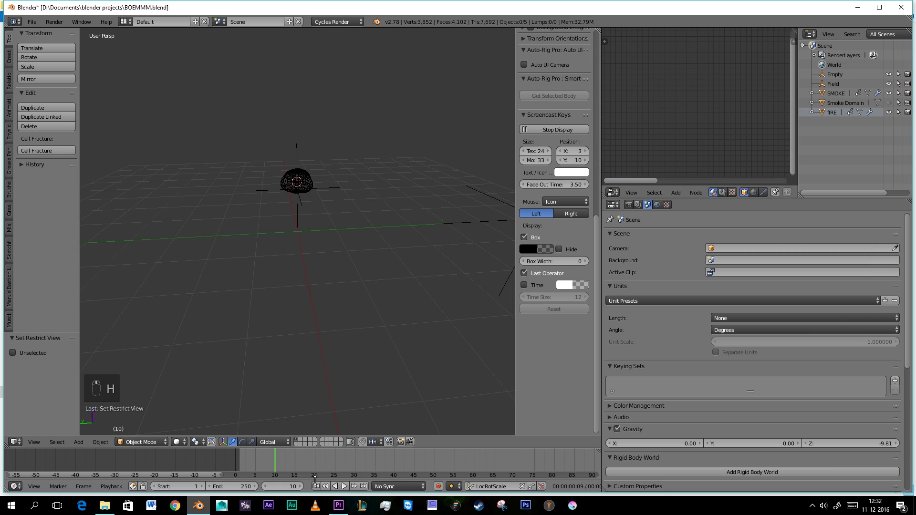
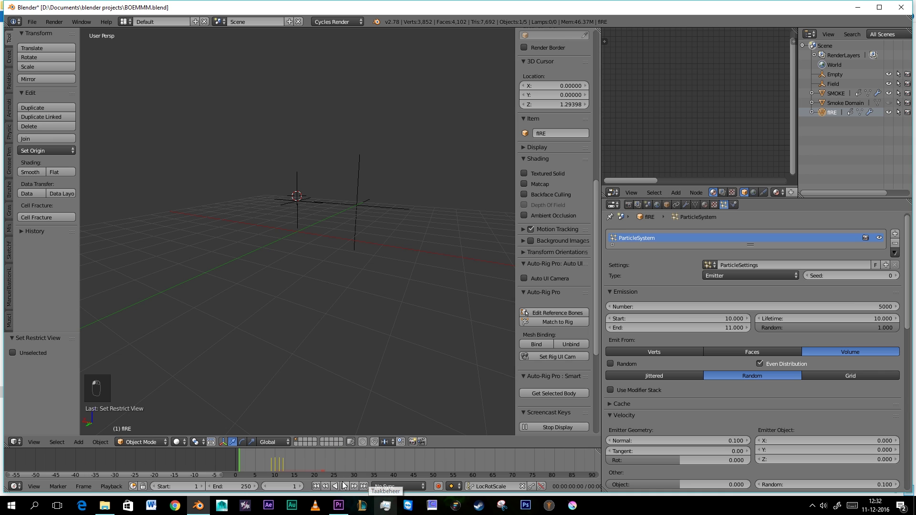
Set fIRE's smoke flow to Fire sourced from the particle system and unhide all objects.
drag(393, 216, 688, 219)
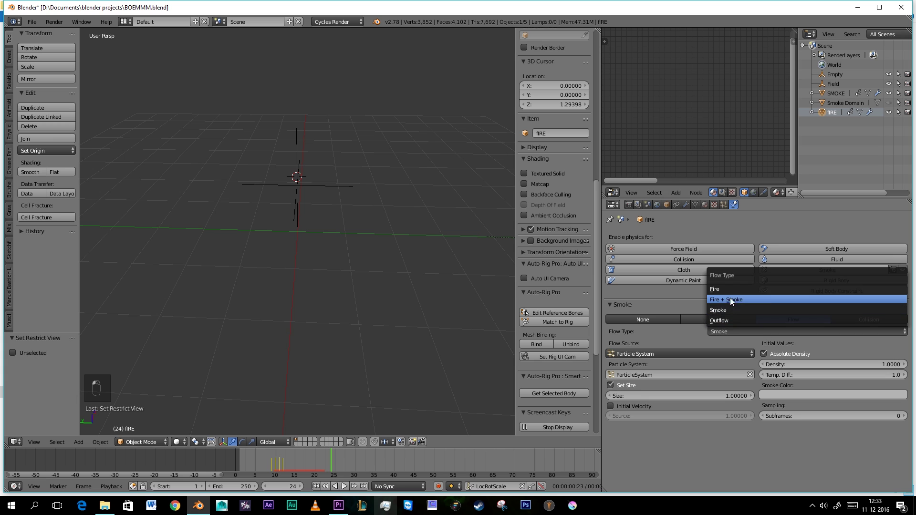
drag(393, 310, 349, 489)
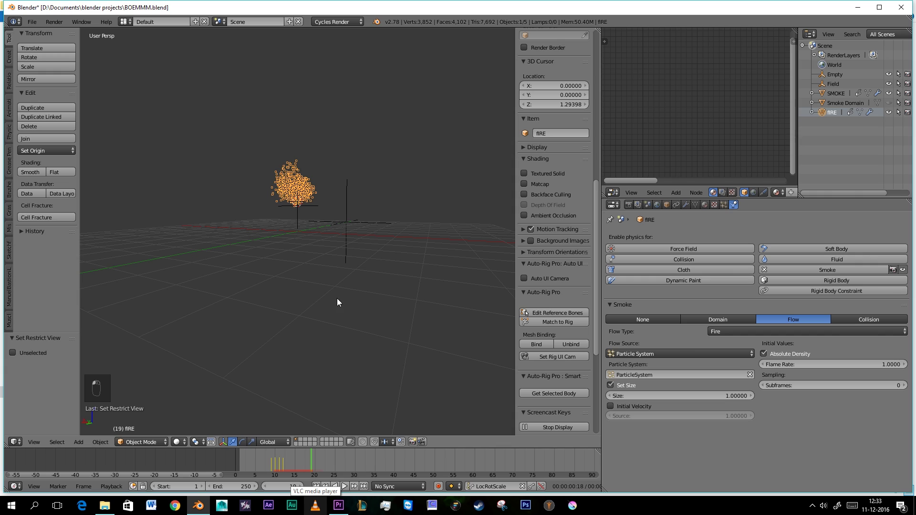
key(alt+h)
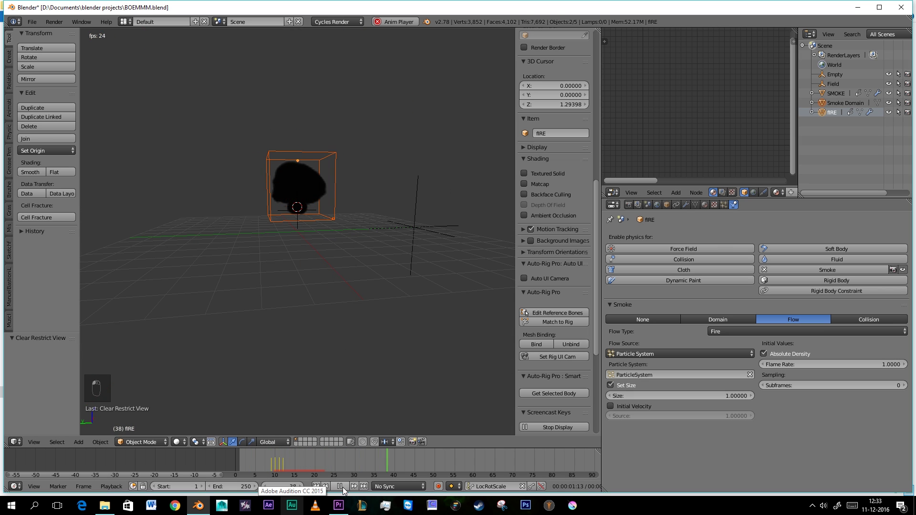
middle_click(320, 250)
Raise the particle flow size to 5 and stop the simulation playback.
drag(240, 295, 388, 292)
middle_click(325, 232)
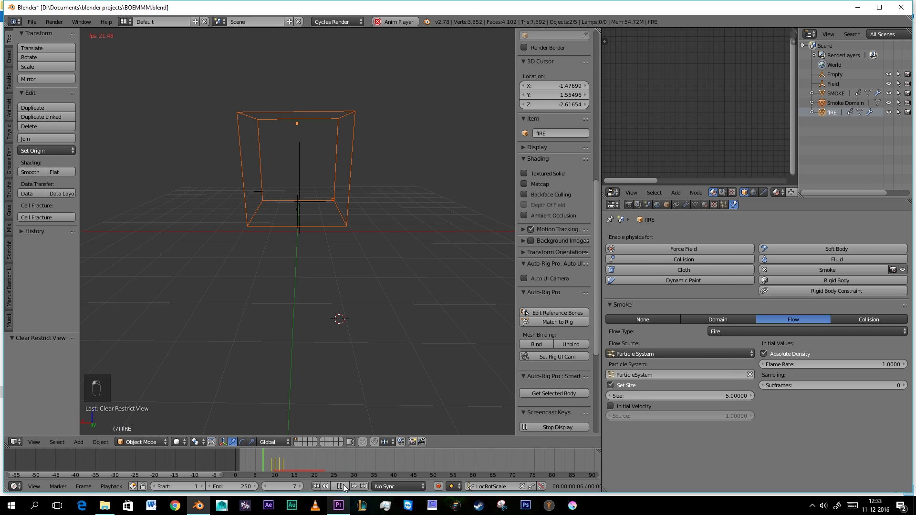
drag(325, 287, 319, 278)
key(shift+z)
Select the Smoke Domain for 46 divisions with high-resolution smoke enabled.
key(z)
key(z)
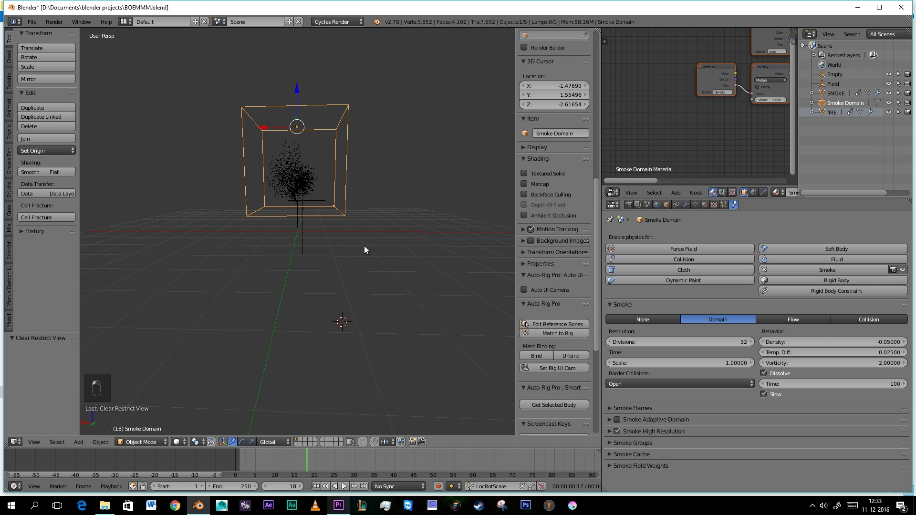
click(291, 164)
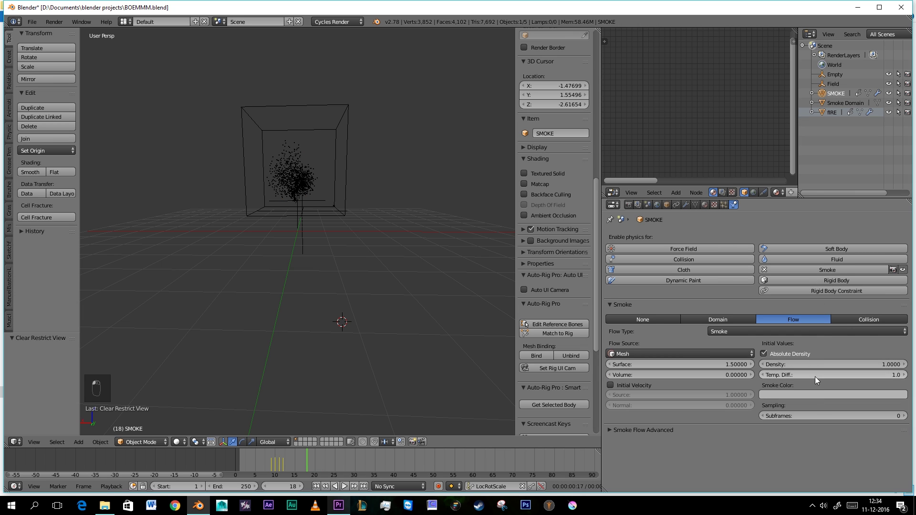
middle_click(303, 310)
click(324, 217)
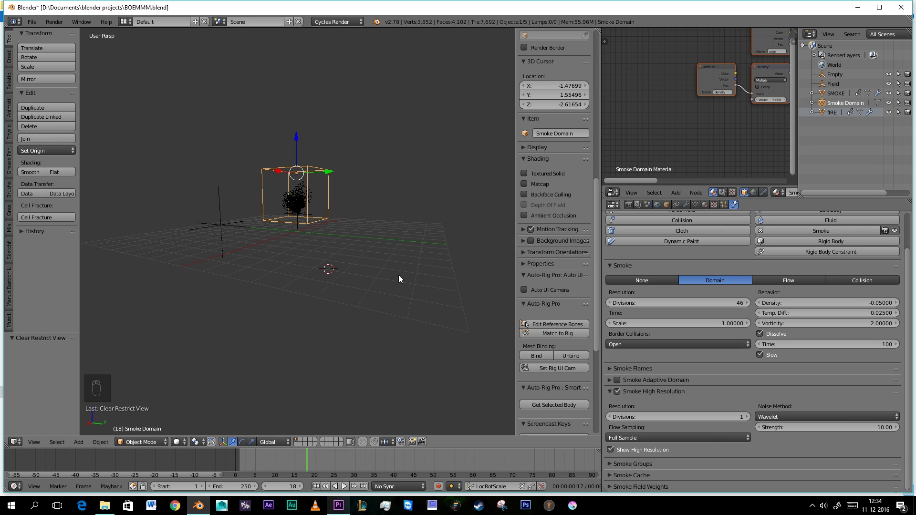
Replay the baked explosion and stop on an early burning frame.
middle_click(361, 246)
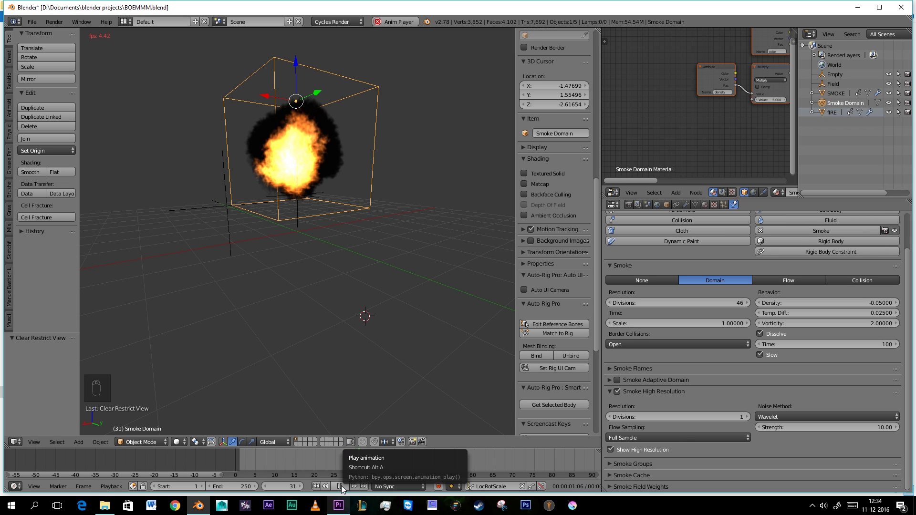
drag(328, 487, 345, 486)
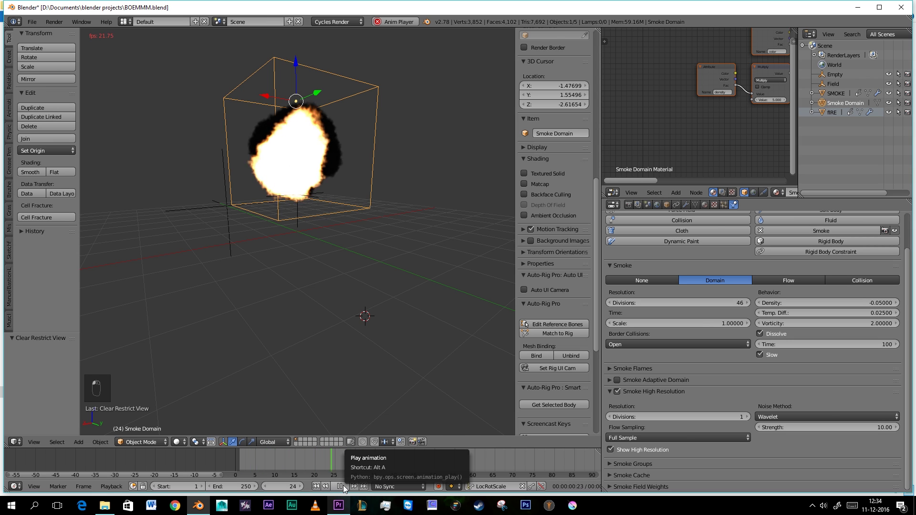
middle_click(308, 225)
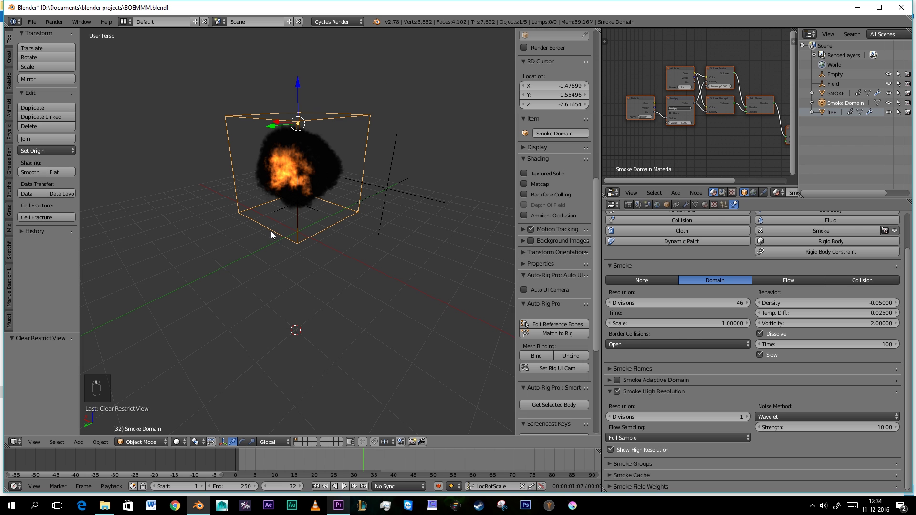
Add a camera, position it and view the explosion through it.
key(KP_1)
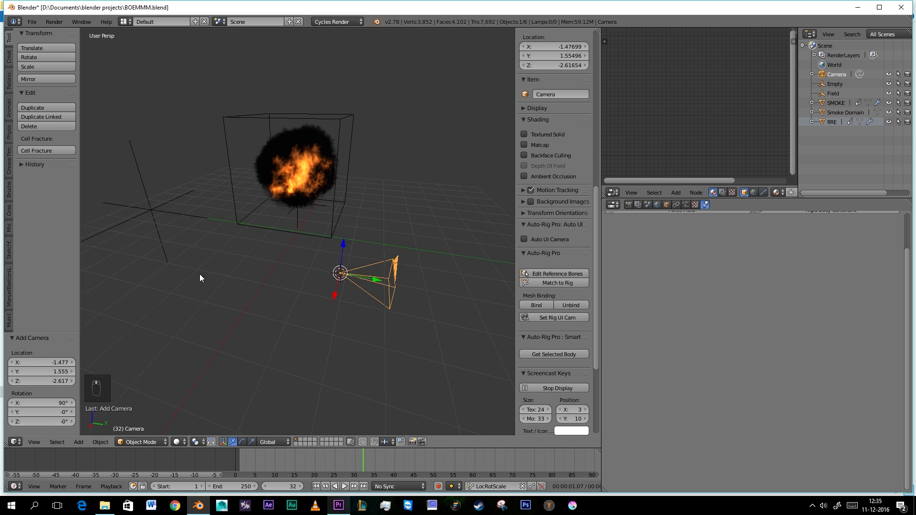
click(375, 281)
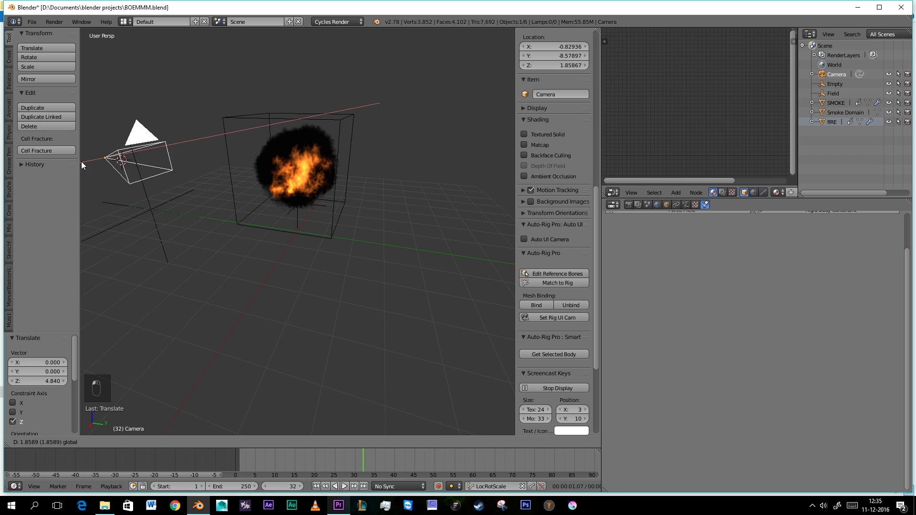
key(KP_0)
key(KP_0)
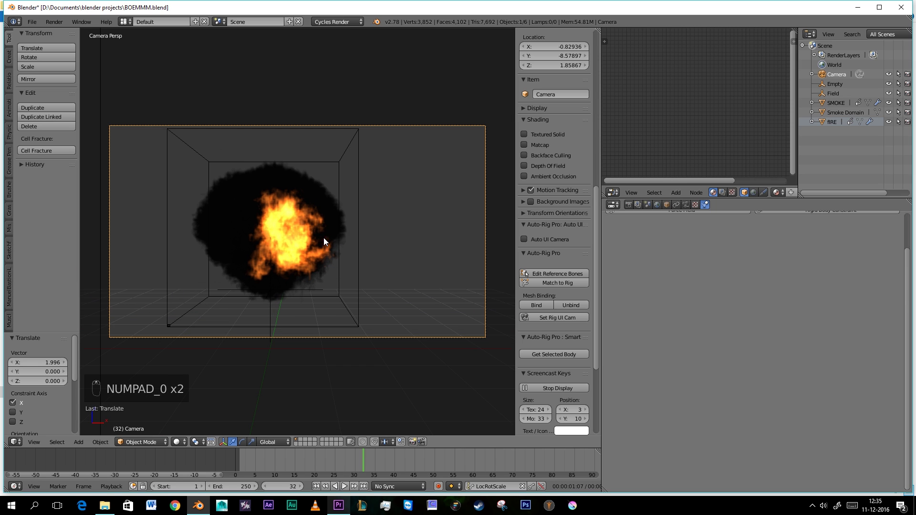
Mark a render border around the fire and show its rendered preview.
key(ctrl+b)
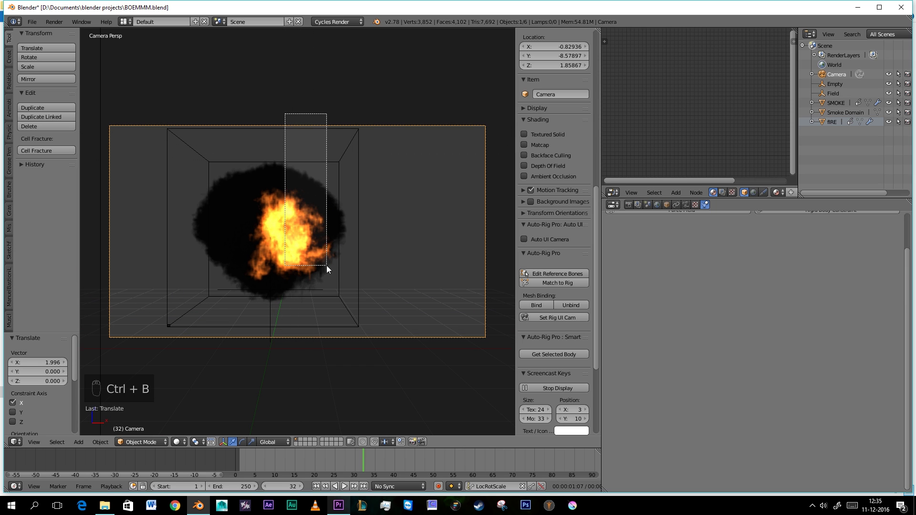
key(shift+z)
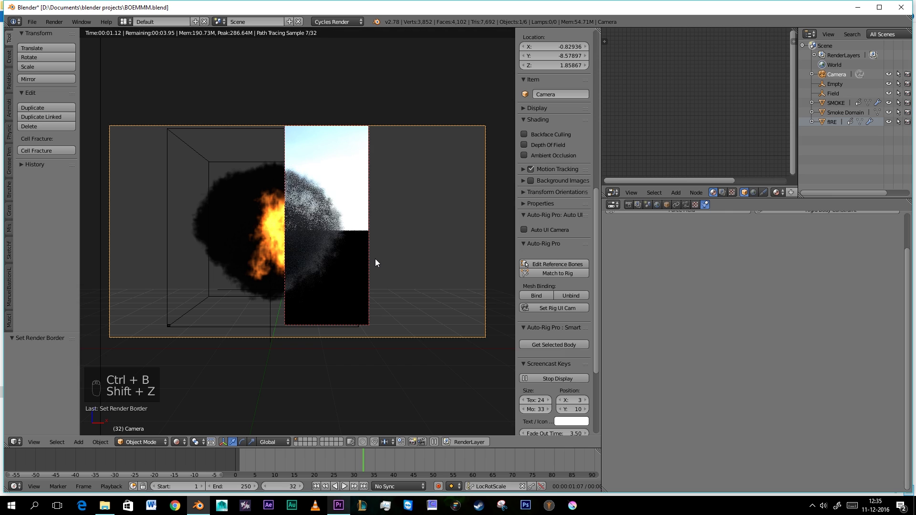
Set the world background to dark grey and redraw a smaller render region.
click(663, 206)
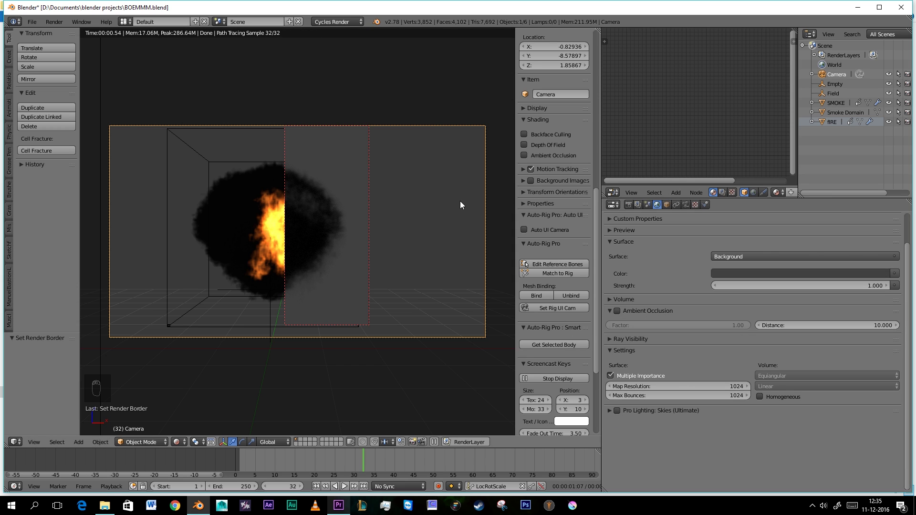
key(ctrl+b)
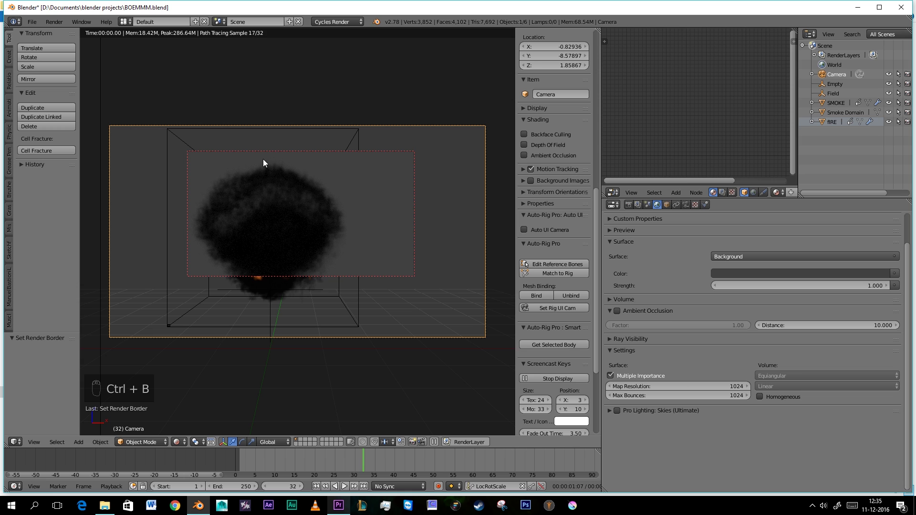
key(ctrl+b)
key(ctrl+b)
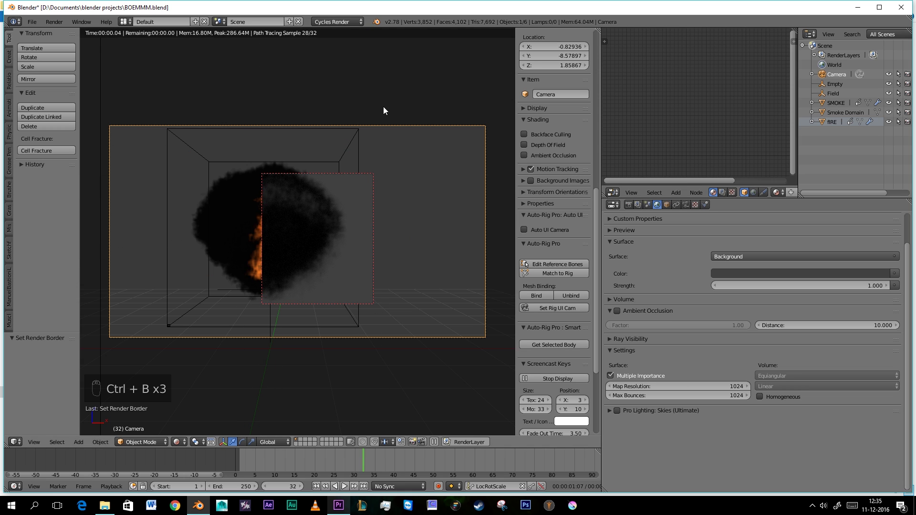
Bring the Smoke Domain material nodes into view for the flame emission setup.
drag(365, 152, 670, 109)
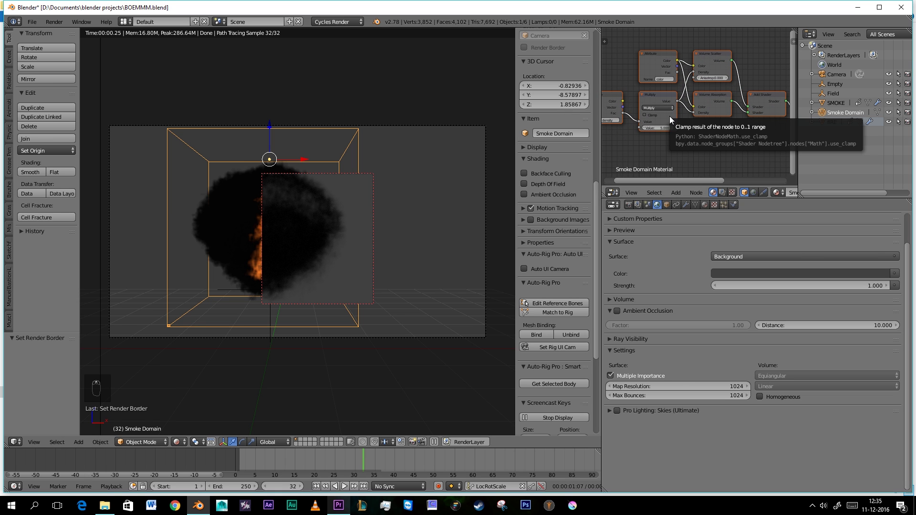
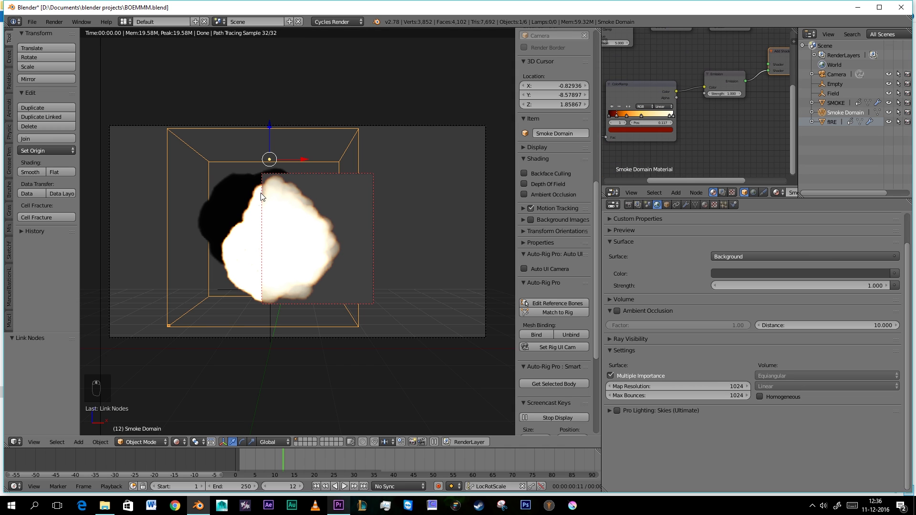
Enlarge the render region and shift the flame color stops toward red, orange and yellow.
key(ctrl+b)
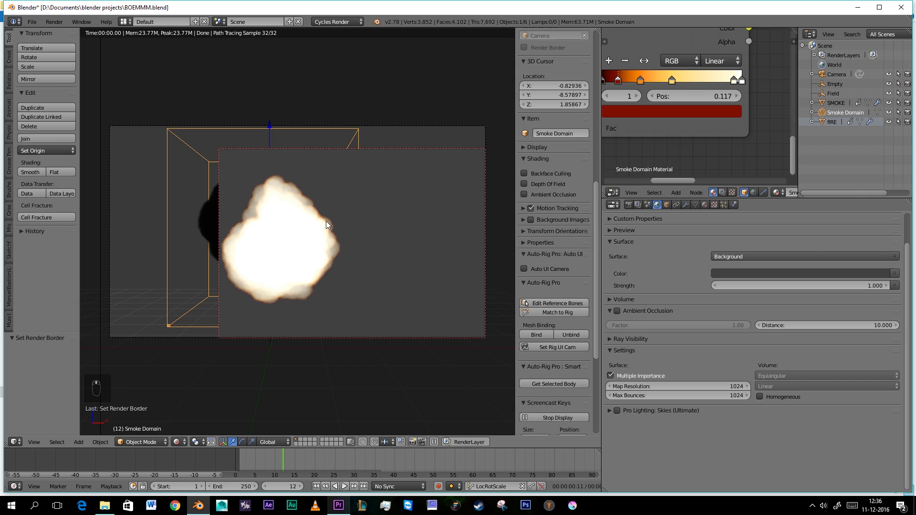
drag(676, 134, 688, 106)
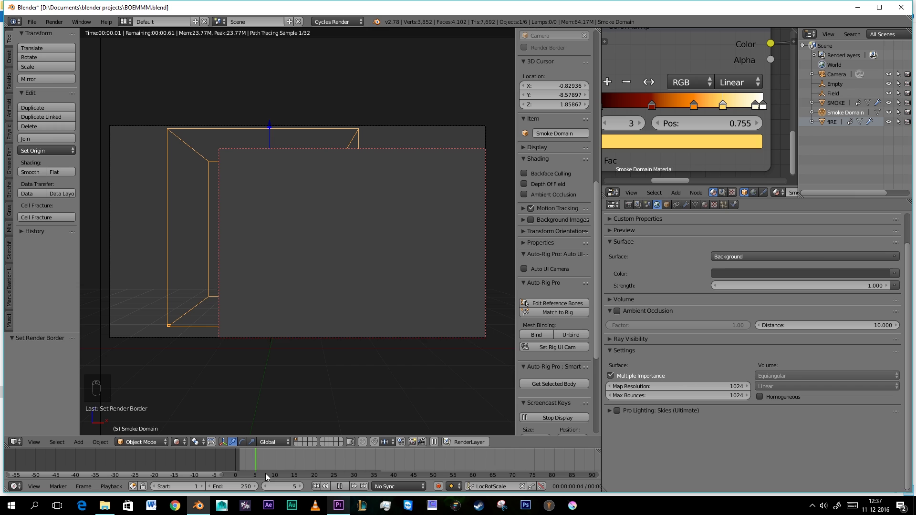
drag(640, 397, 773, 295)
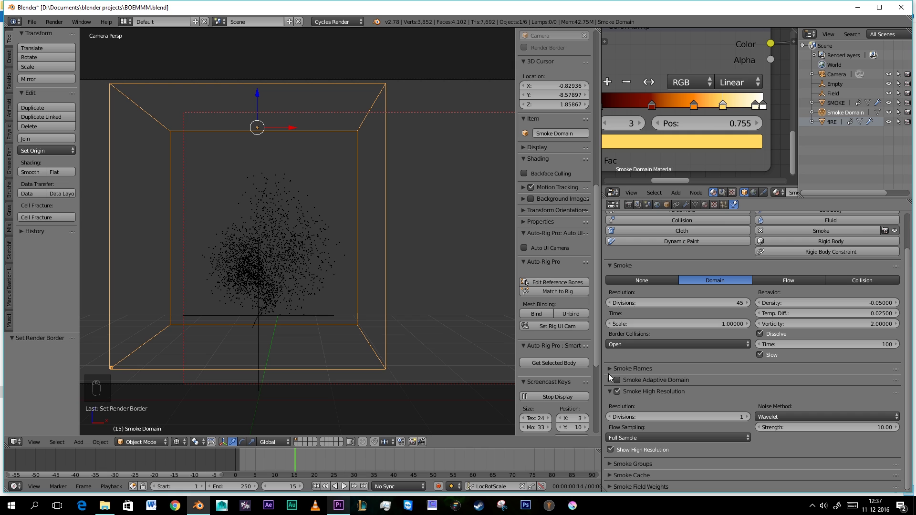
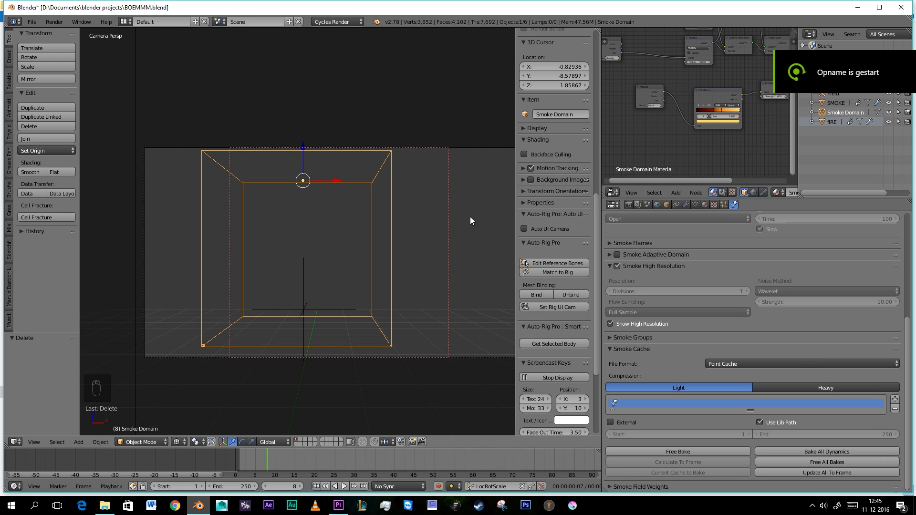
Zoom toward the smoke domain to check the re-baked black smoke.
middle_click(430, 183)
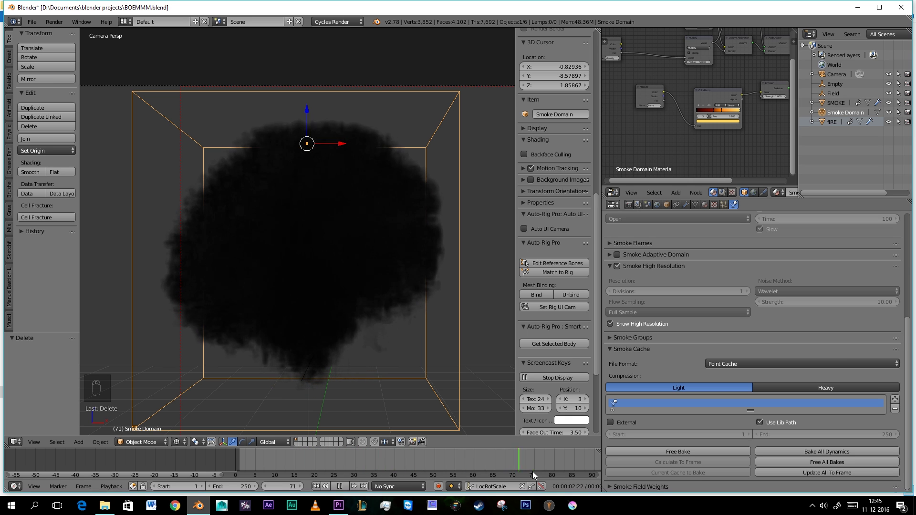
Add a Bright/Contrast adjustment with contrast 0.400 after the density Attribute node.
middle_click(348, 309)
drag(654, 126, 704, 127)
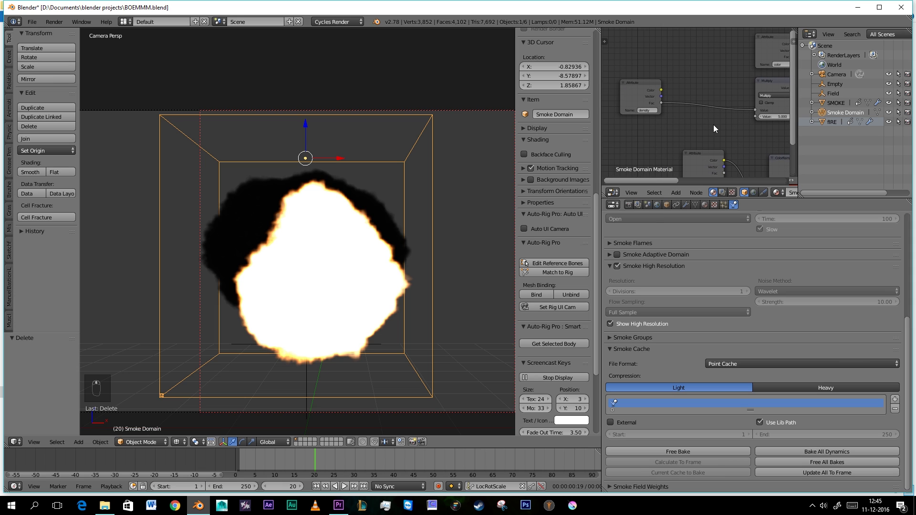
key(shift+a)
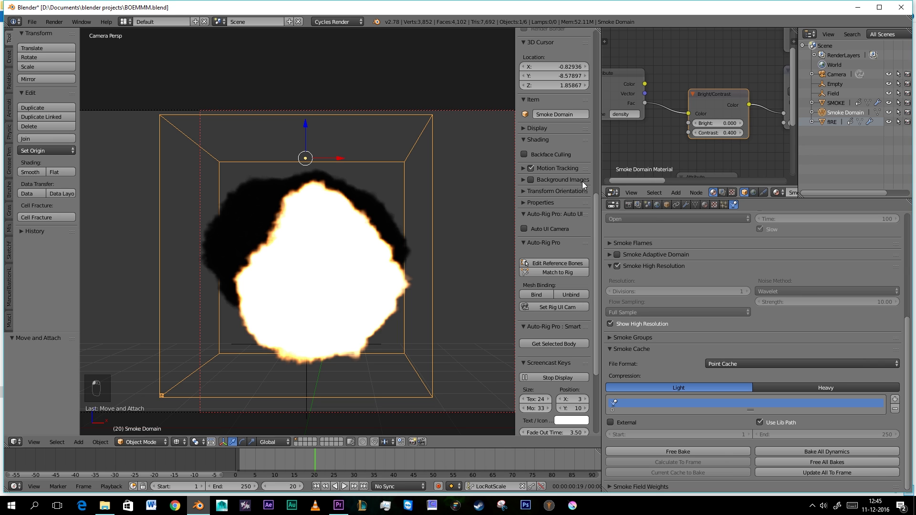
Preview the orange fire shading rendered at an earlier frame of the explosion.
key(shift+z)
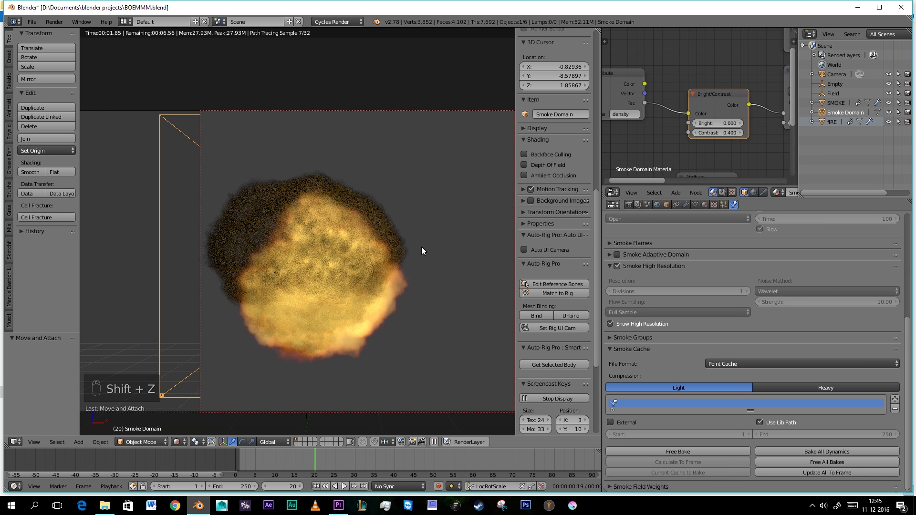
key(z)
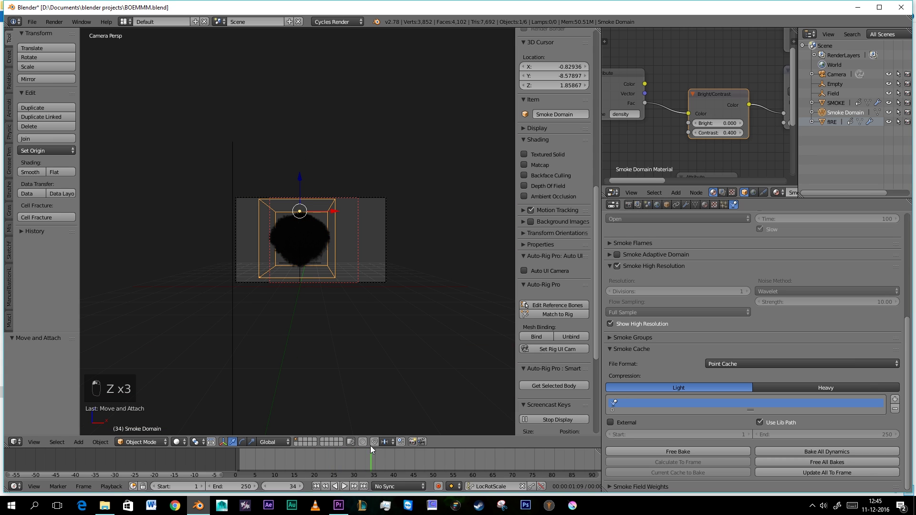
key(shift+z)
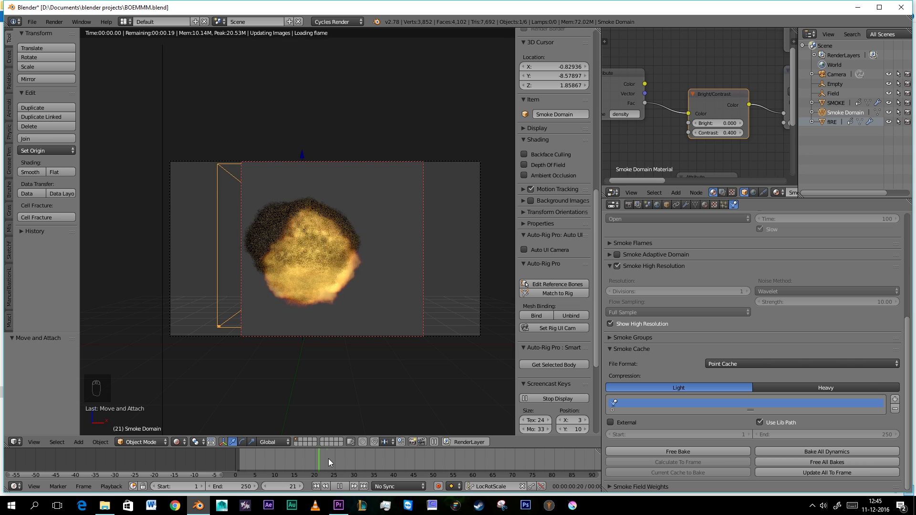
drag(369, 303, 370, 302)
Raise the render resolution from 50% to 100% of 1920 × 1080.
key(z)
drag(630, 206, 673, 356)
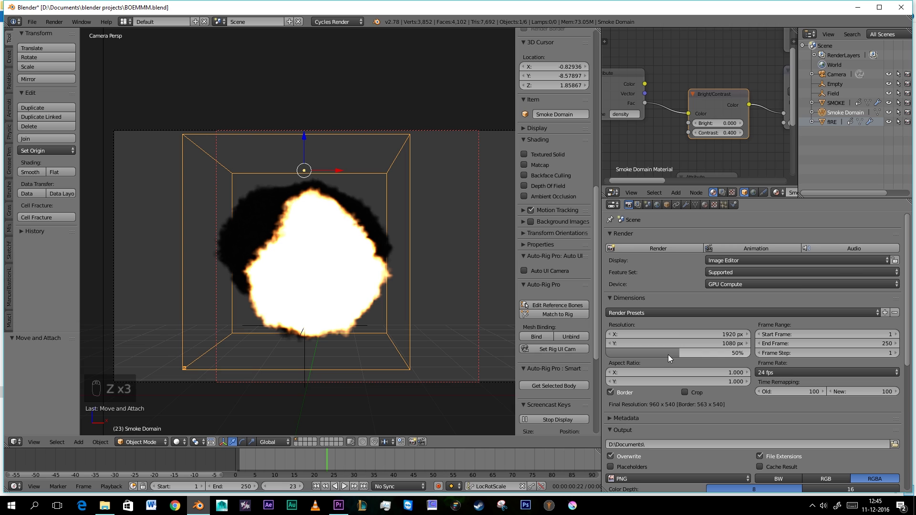
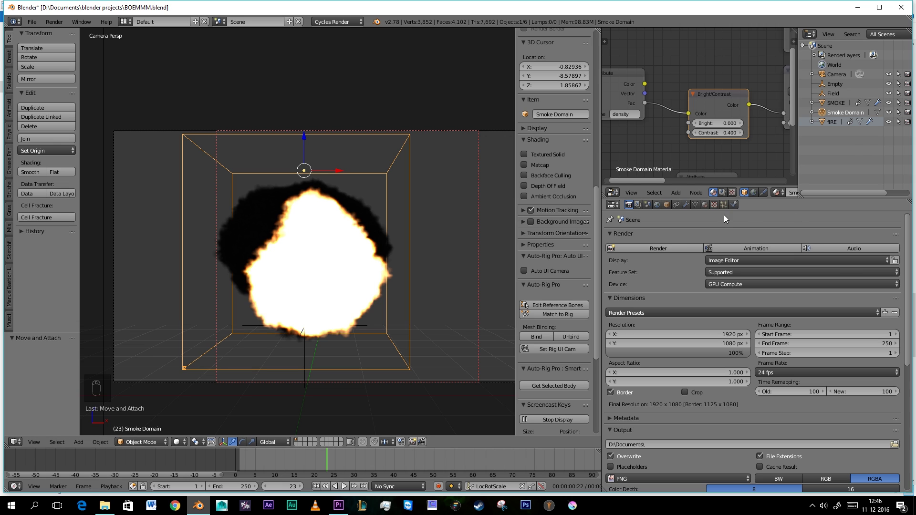
Free the old smoke bake and raise the domain to 64 divisions, high-resolution divisions 3.
drag(730, 208, 513, 434)
drag(317, 486, 349, 489)
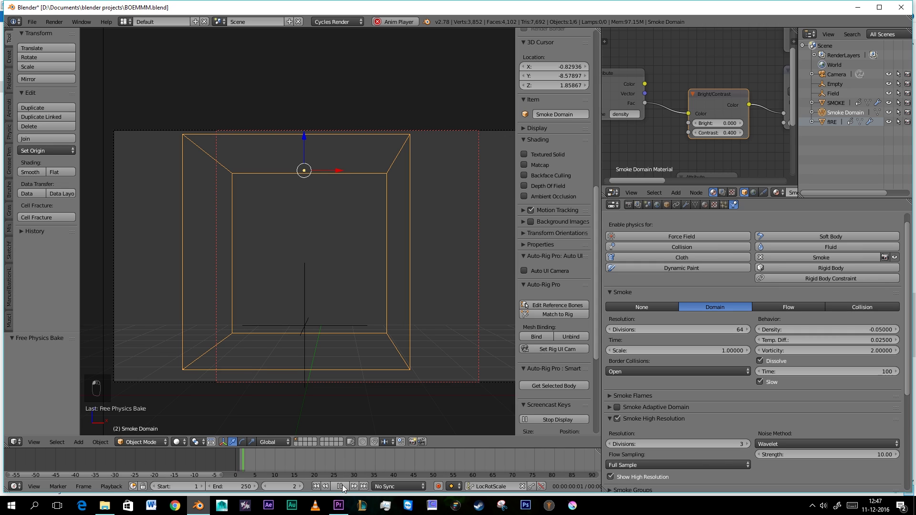